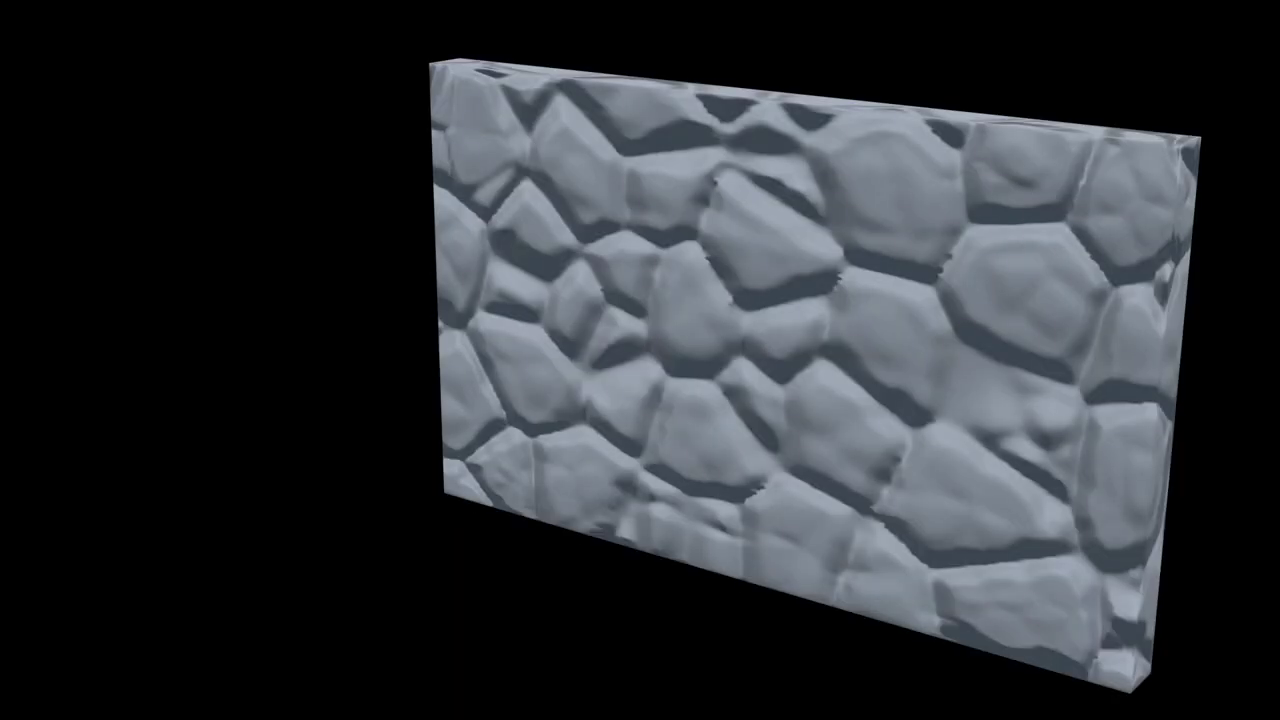
Bring up the Layout workspace showing the default cube in the stone wall file
click(844, 409)
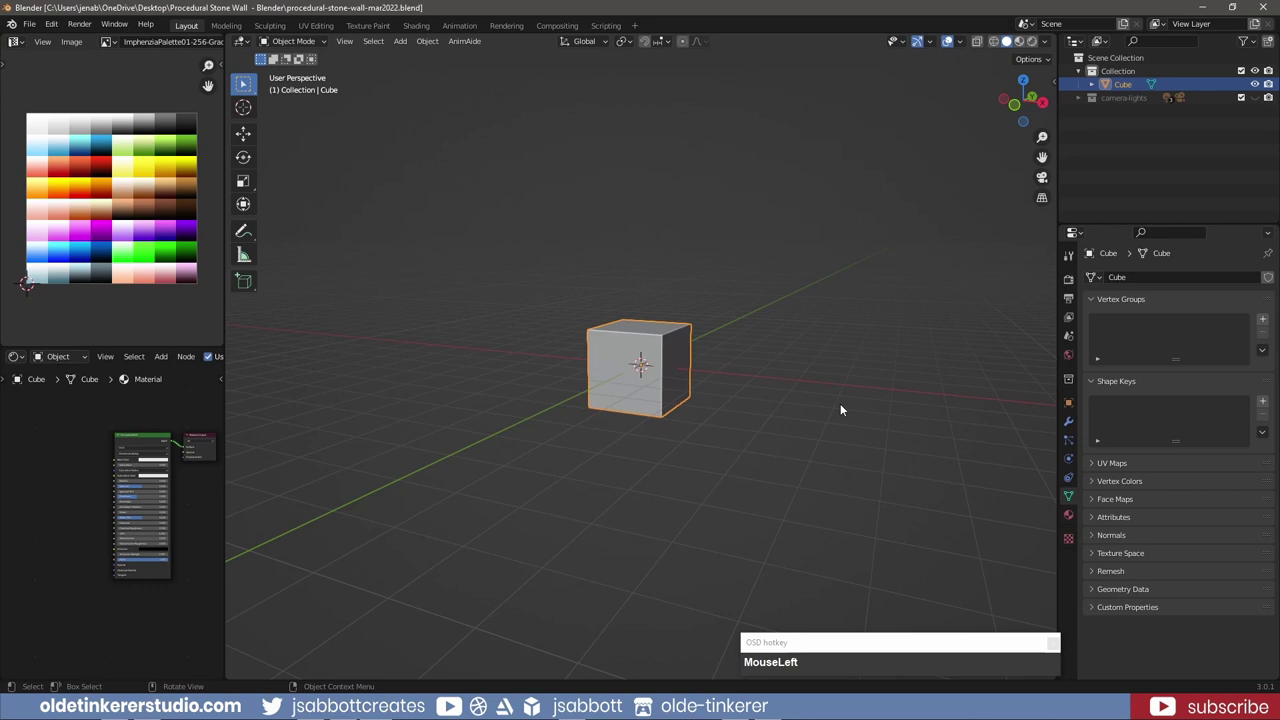
Raise the cube onto the ground line from front view and set its origin at its base
key(KP_1)
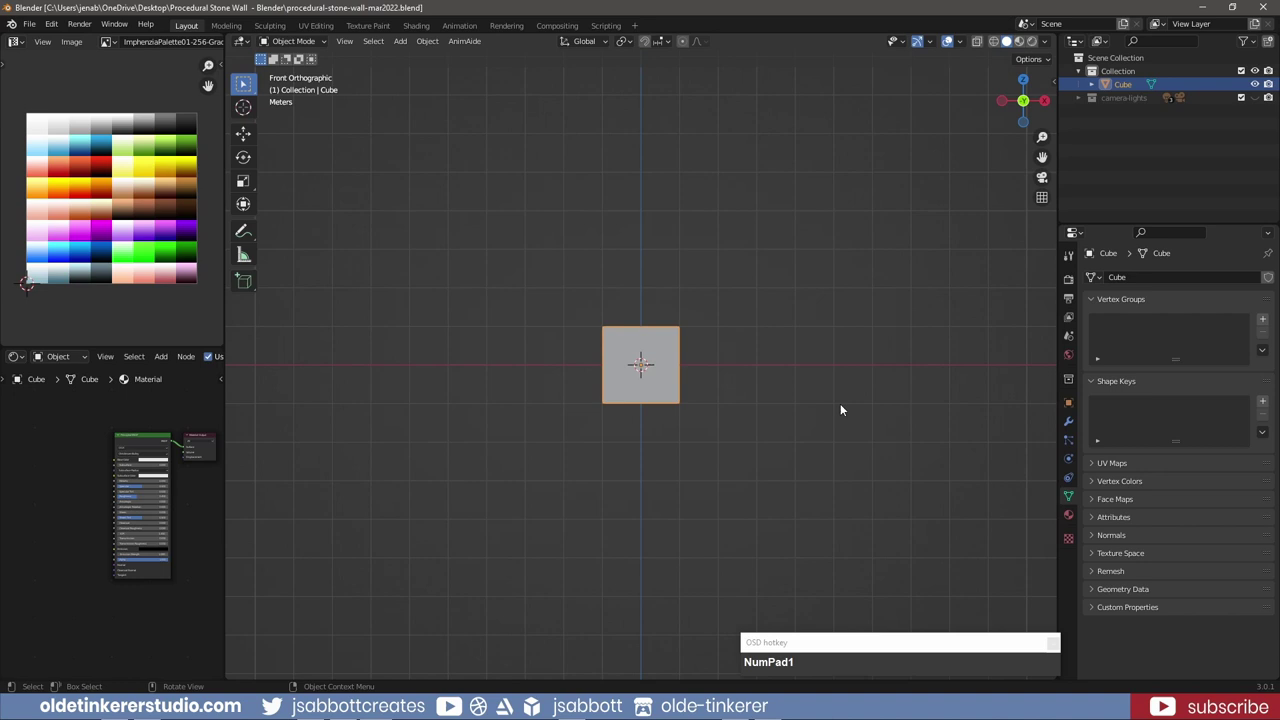
key(g)
key(z)
key(KP_1)
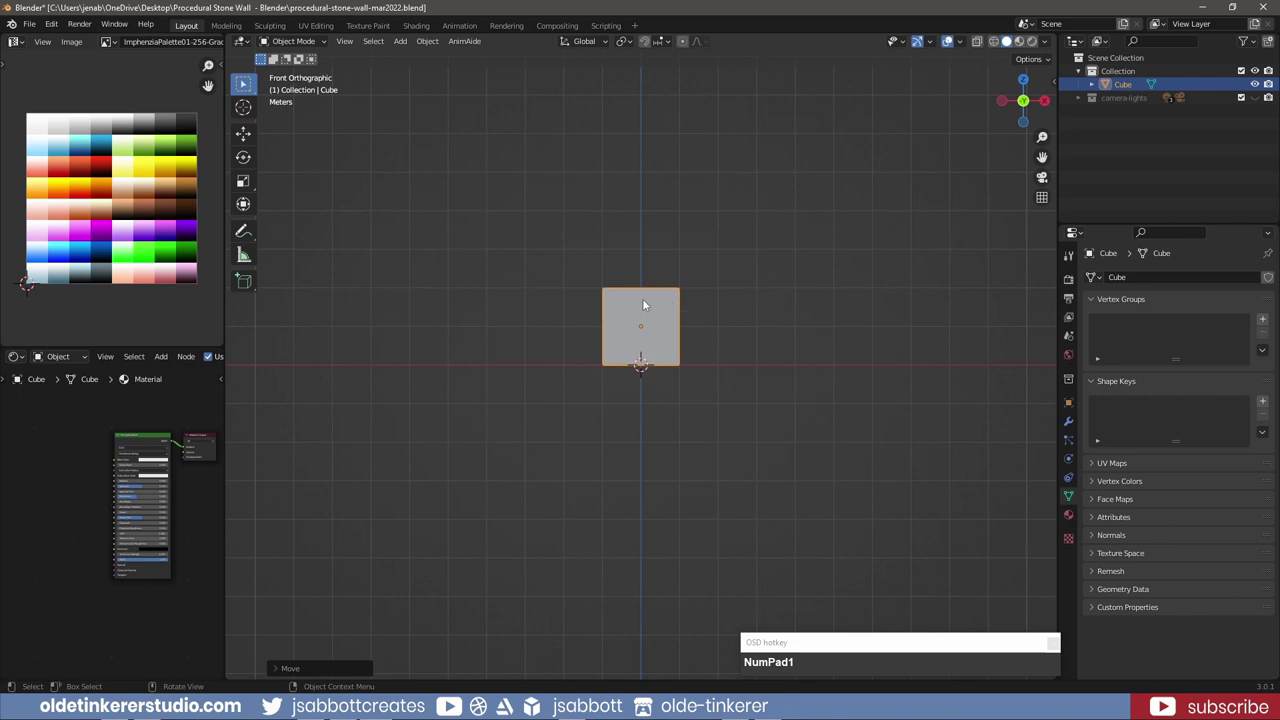
right_click(646, 304)
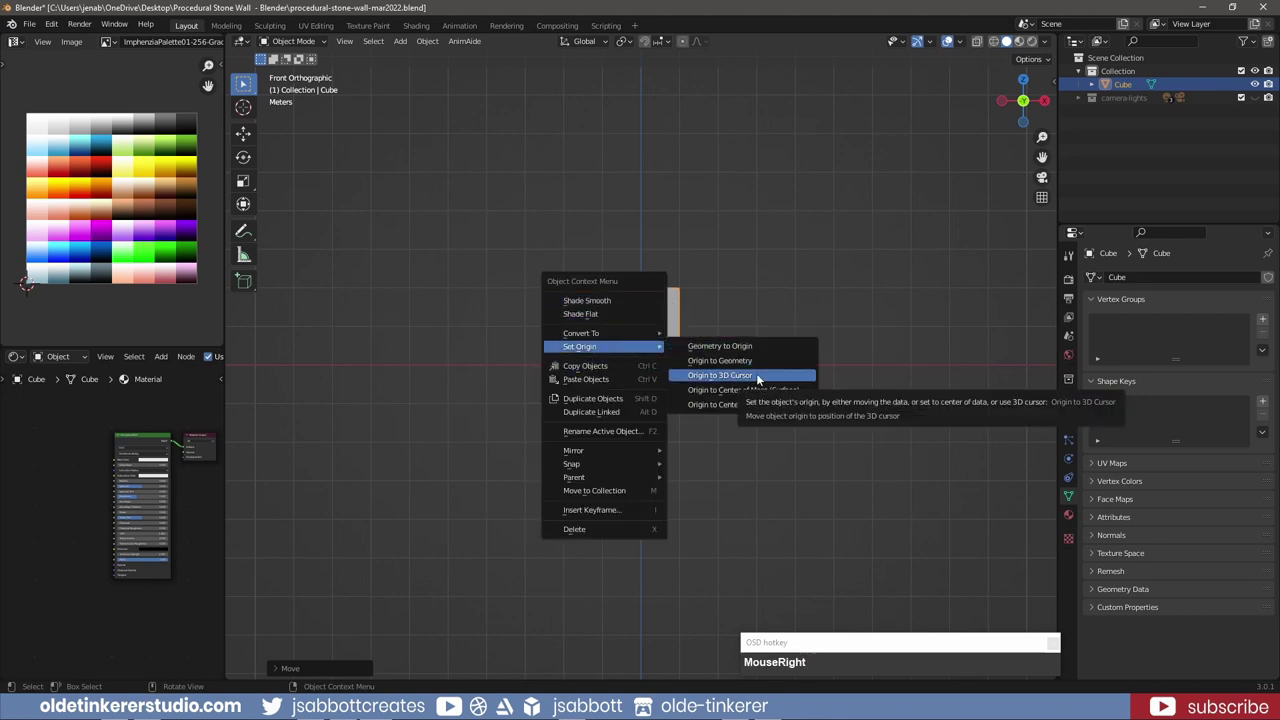
click(761, 377)
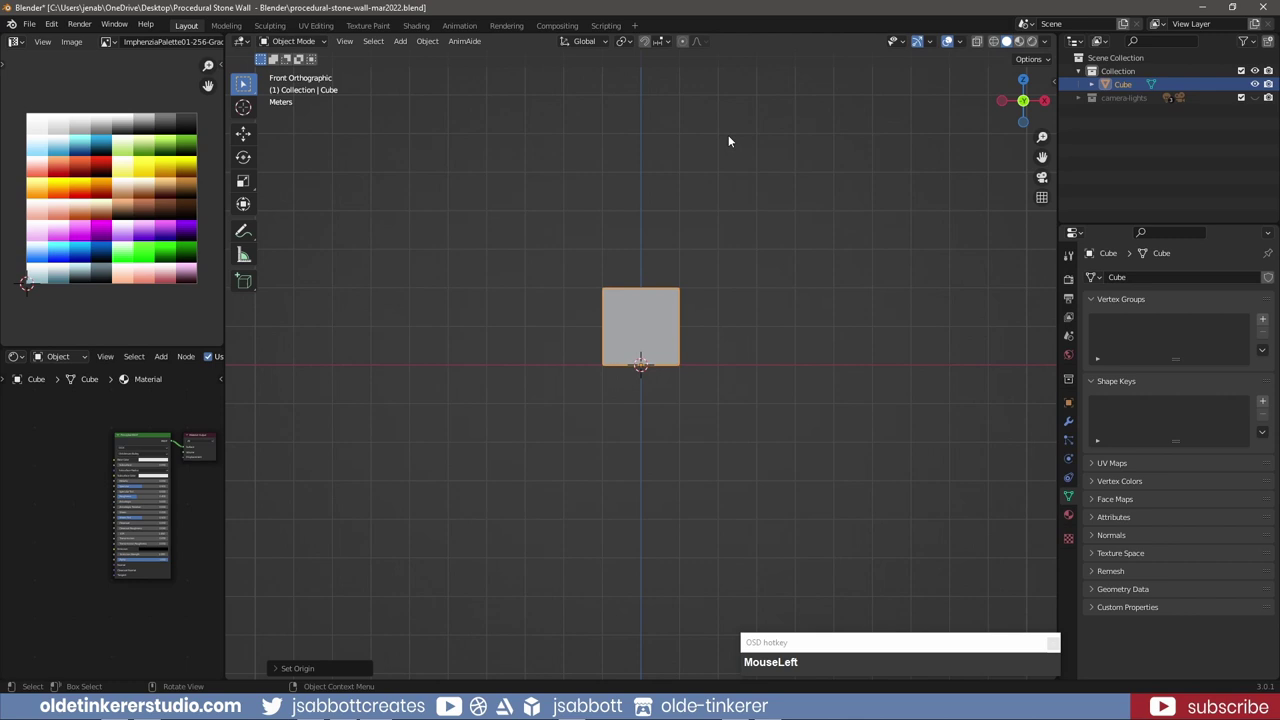
Scale the cube 5× in width and 3× in height to form a wall
middle_click(730, 116)
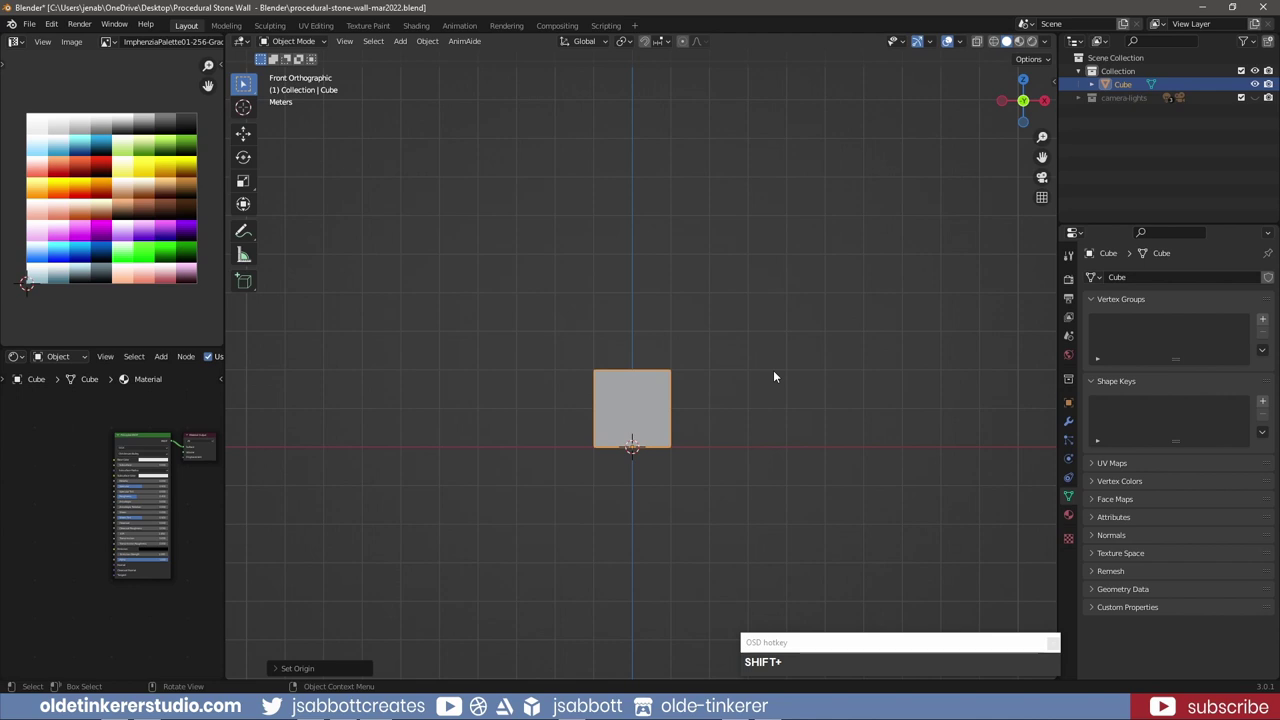
key(s)
key(x)
key(KP_5)
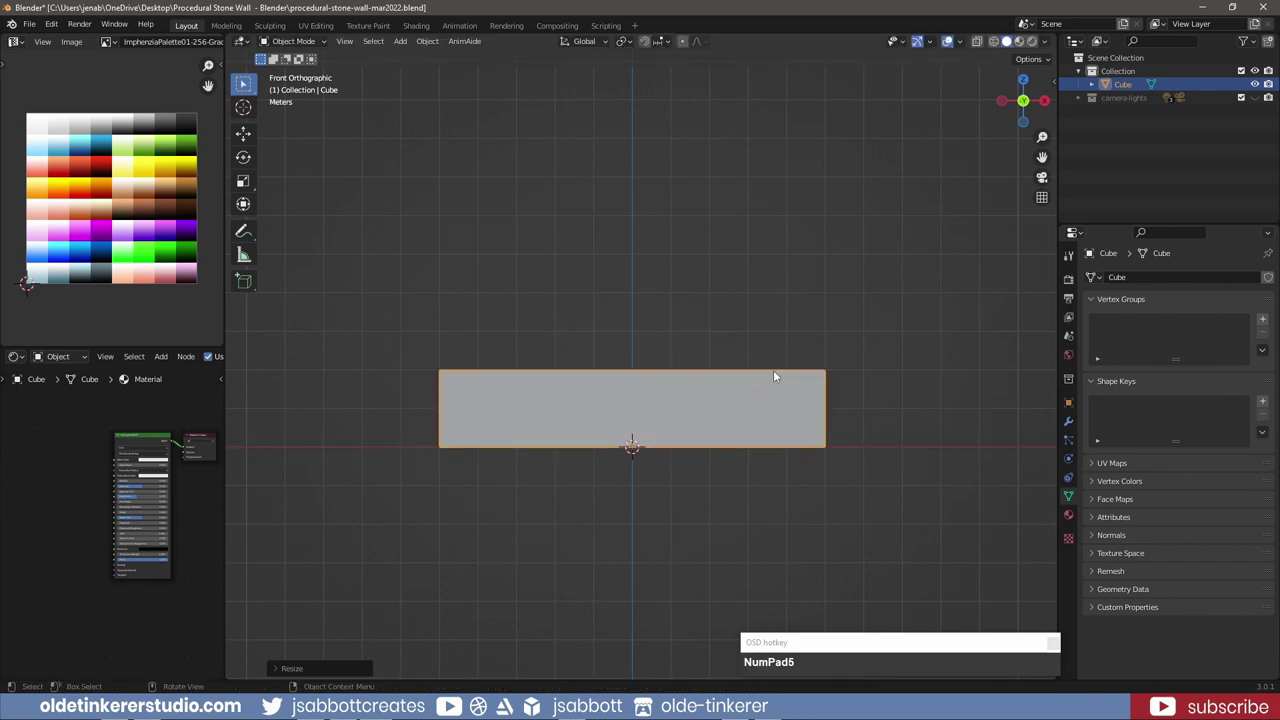
key(s)
key(z)
key(KP_3)
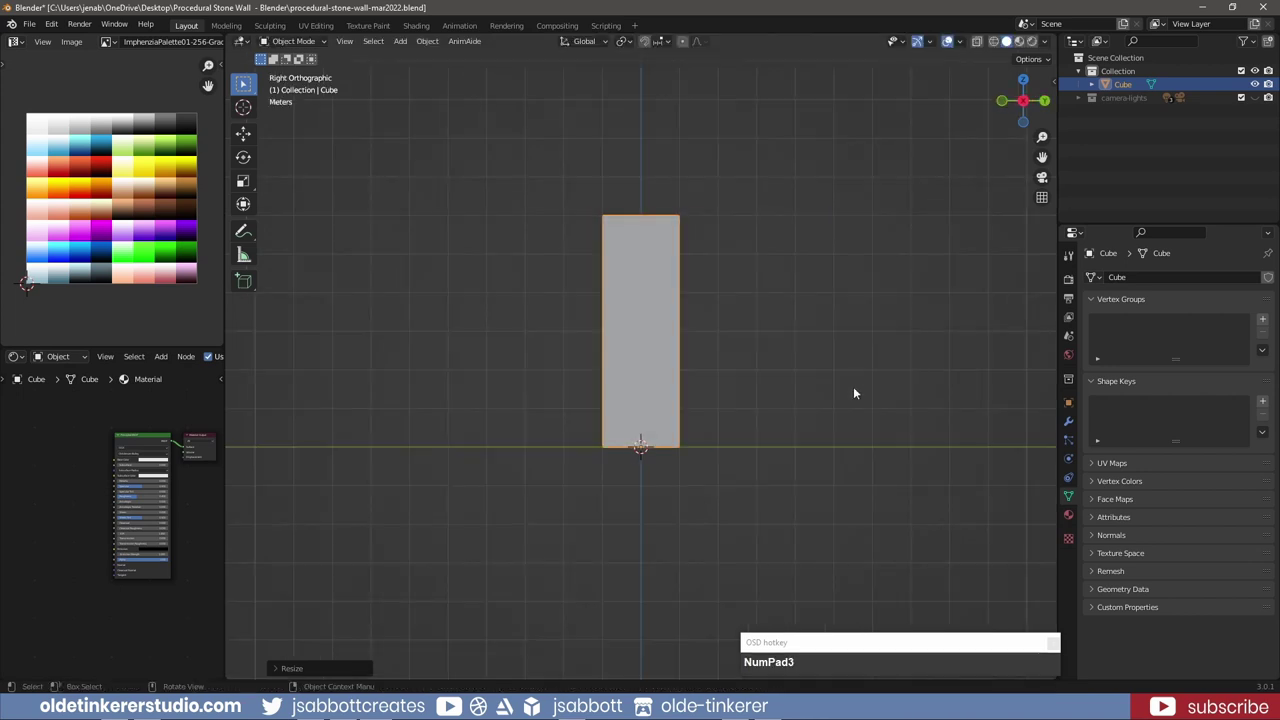
Thin the wall to 0.3 in depth from side view and apply its scale
key(s)
text(sy)
key(KP_Decimal)
key(KP_3)
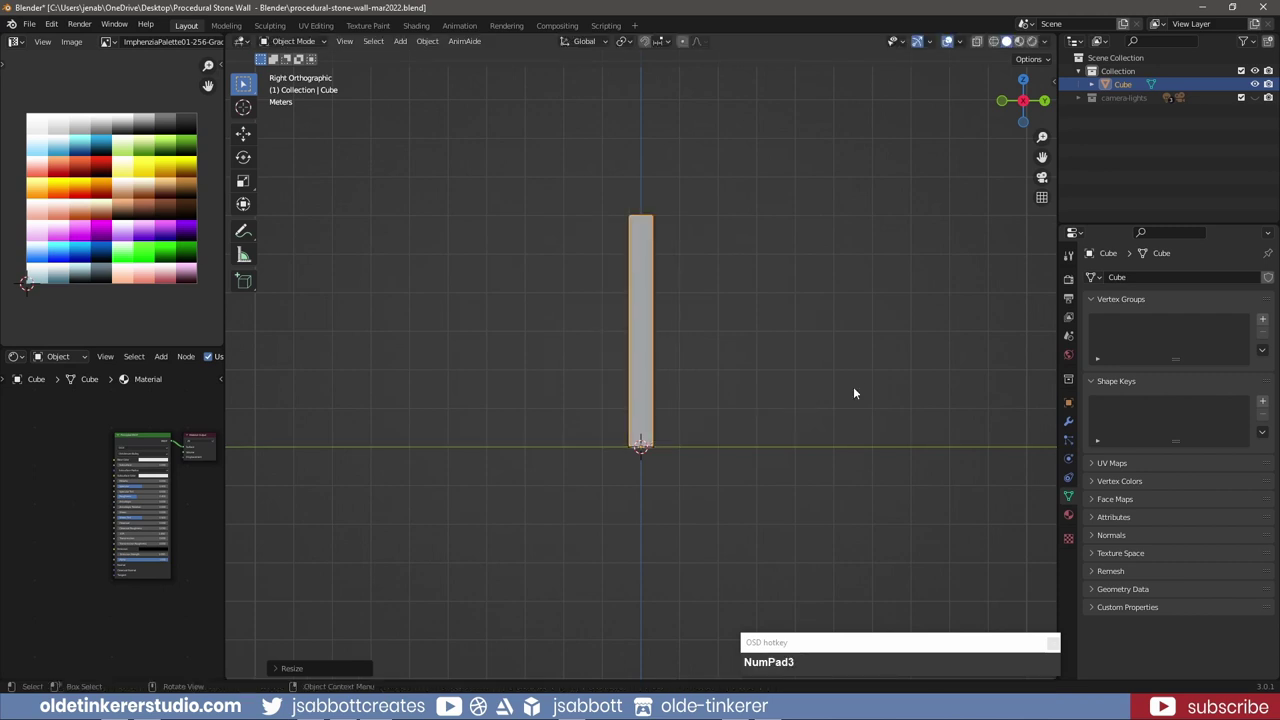
key(KP_1)
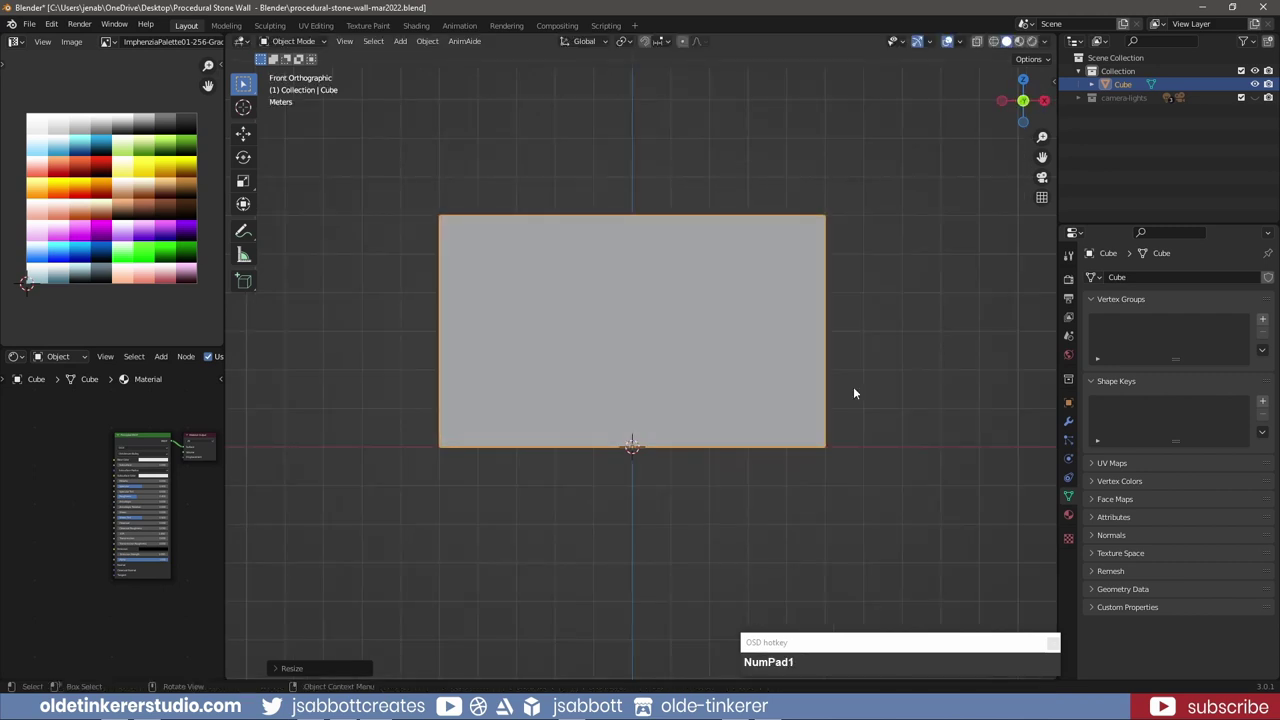
key(ctrl+a)
click(852, 419)
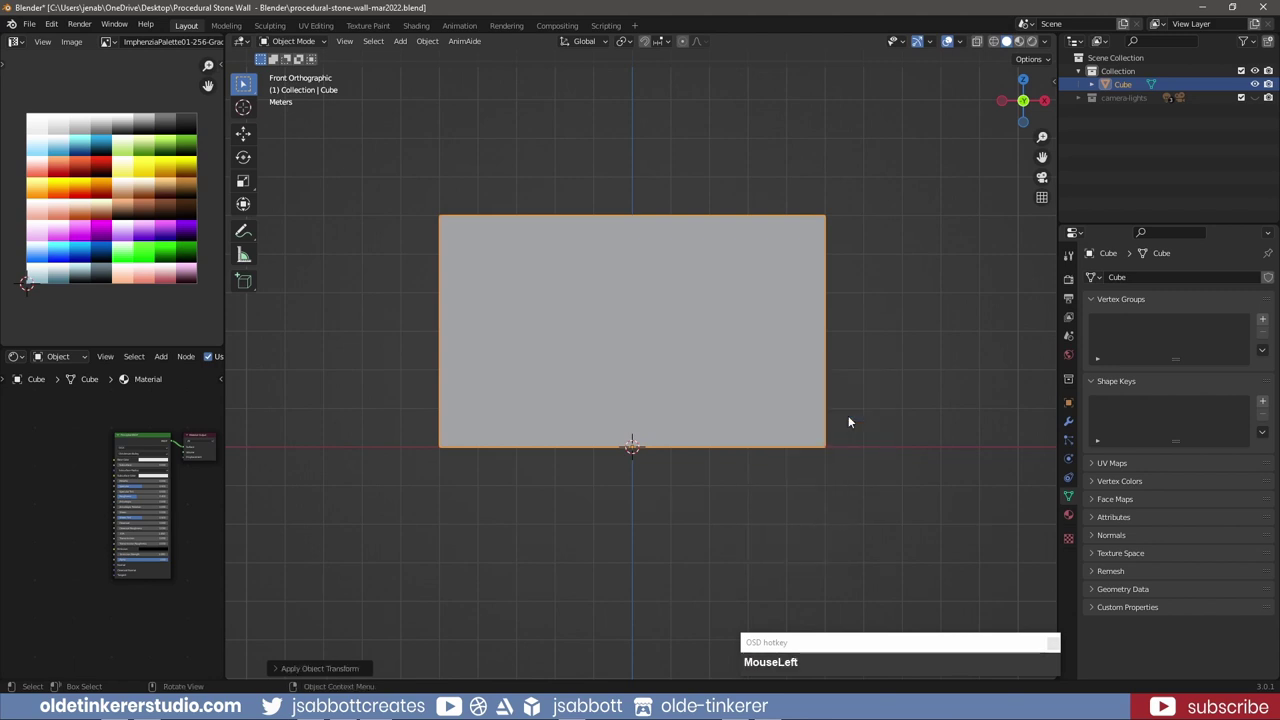
Shade the wall smooth with auto smooth normals enabled
right_click(650, 332)
click(631, 281)
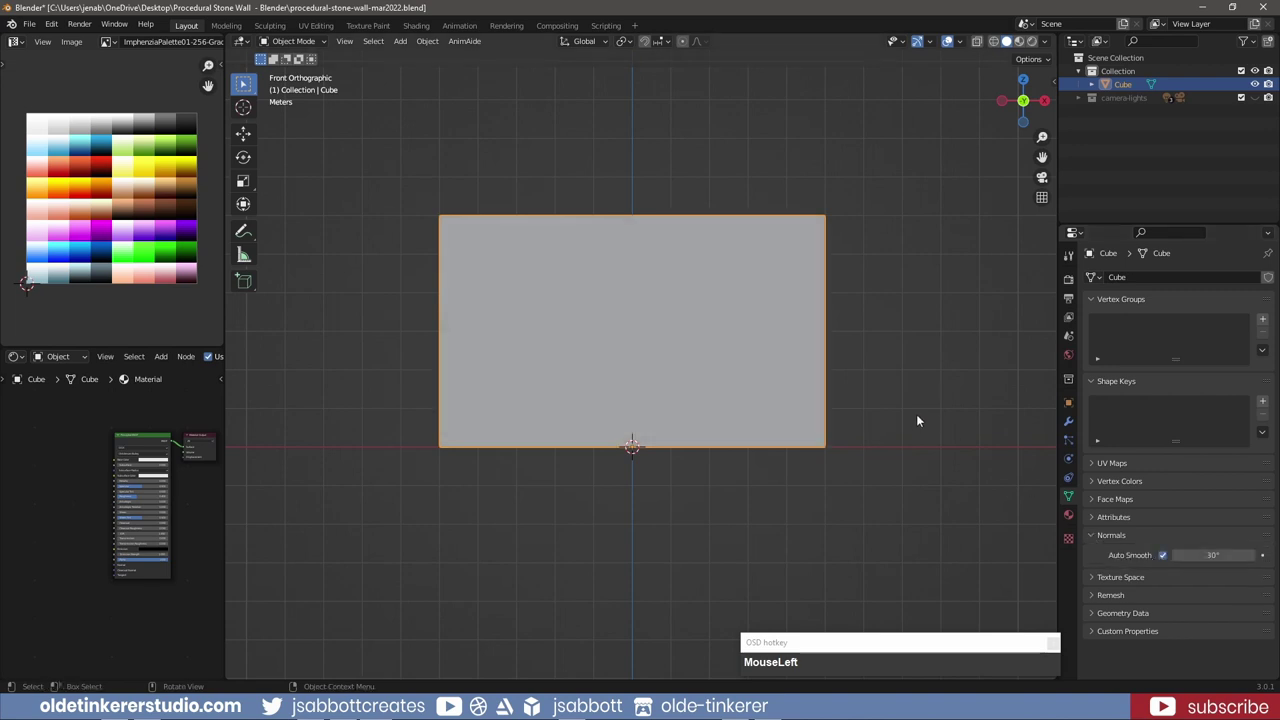
Enter edit mode on the wall with all faces selected, showing its UV layout from the front
key(Tab)
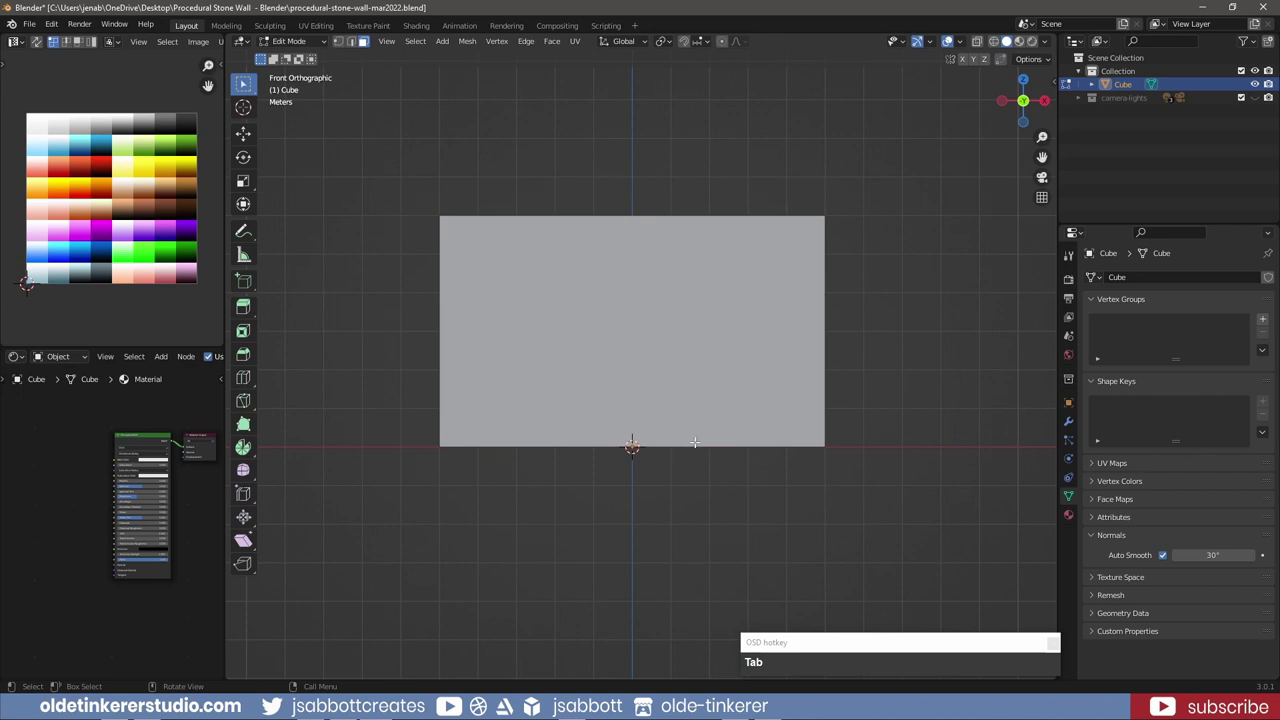
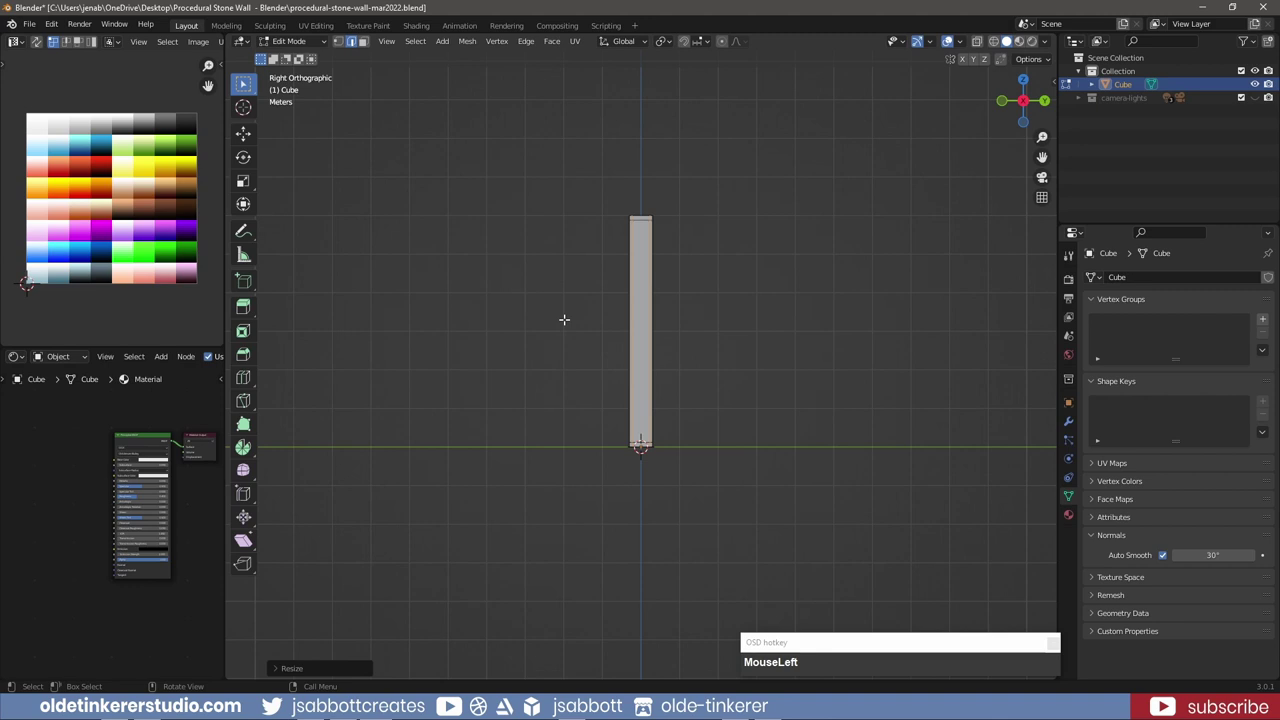
key(Tab)
key(KP_1)
middle_click(168, 46)
Create a blank 1024×1024 image named stone-wall behind the wall's UV layout
click(166, 45)
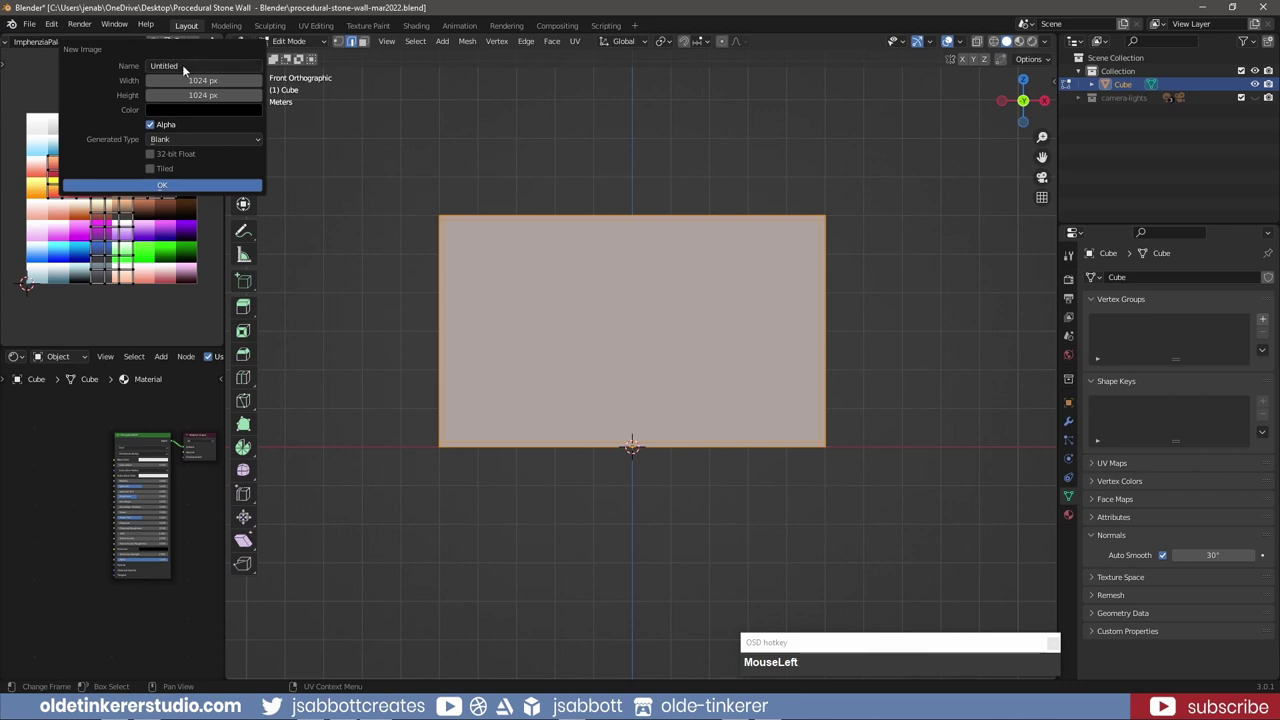
text(stonewl)
key(BackSpace)
text(Backspaceall)
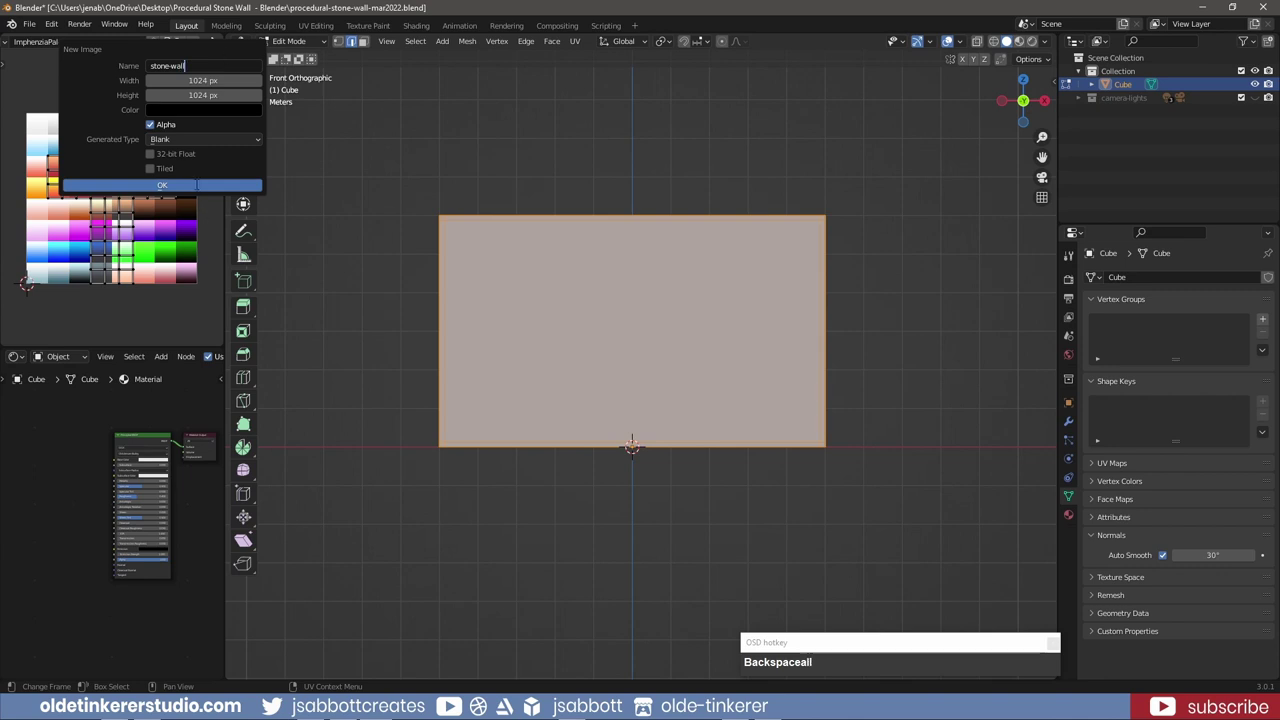
drag(198, 187, 168, 193)
scroll(down, 3)
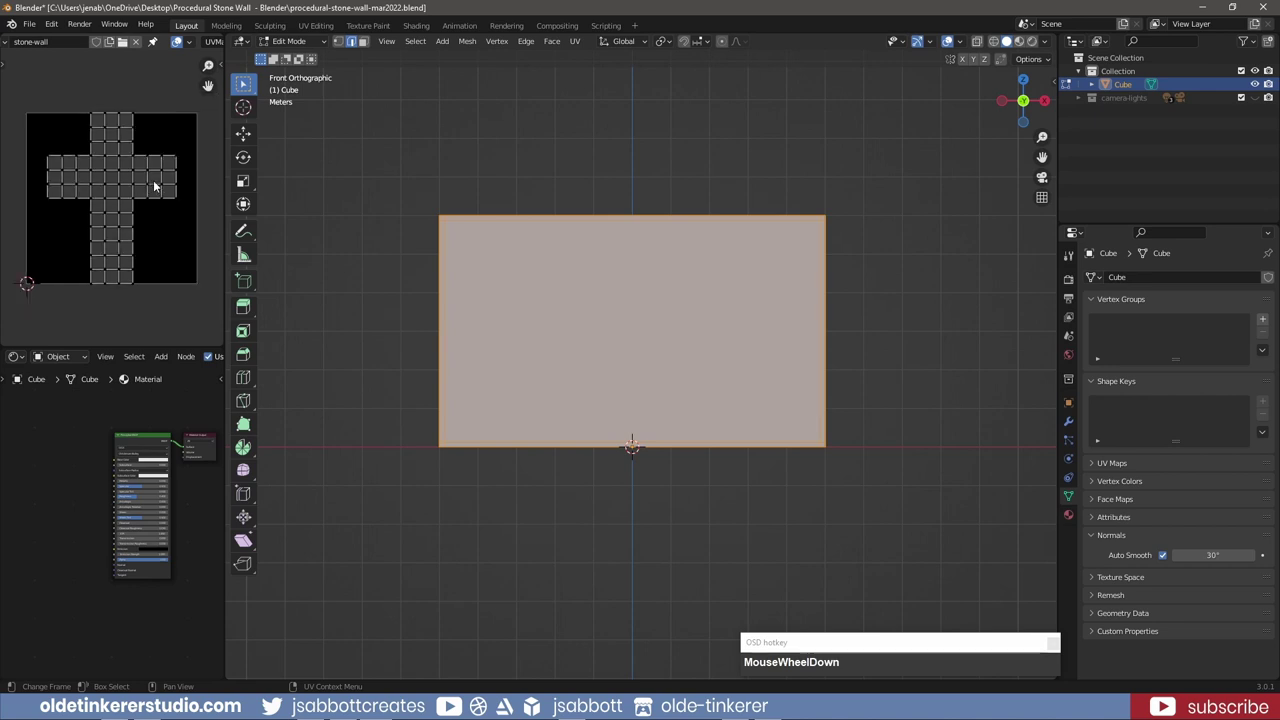
Duplicate wall_low and name the copy wall_high
key(Tab)
key(shift+d)
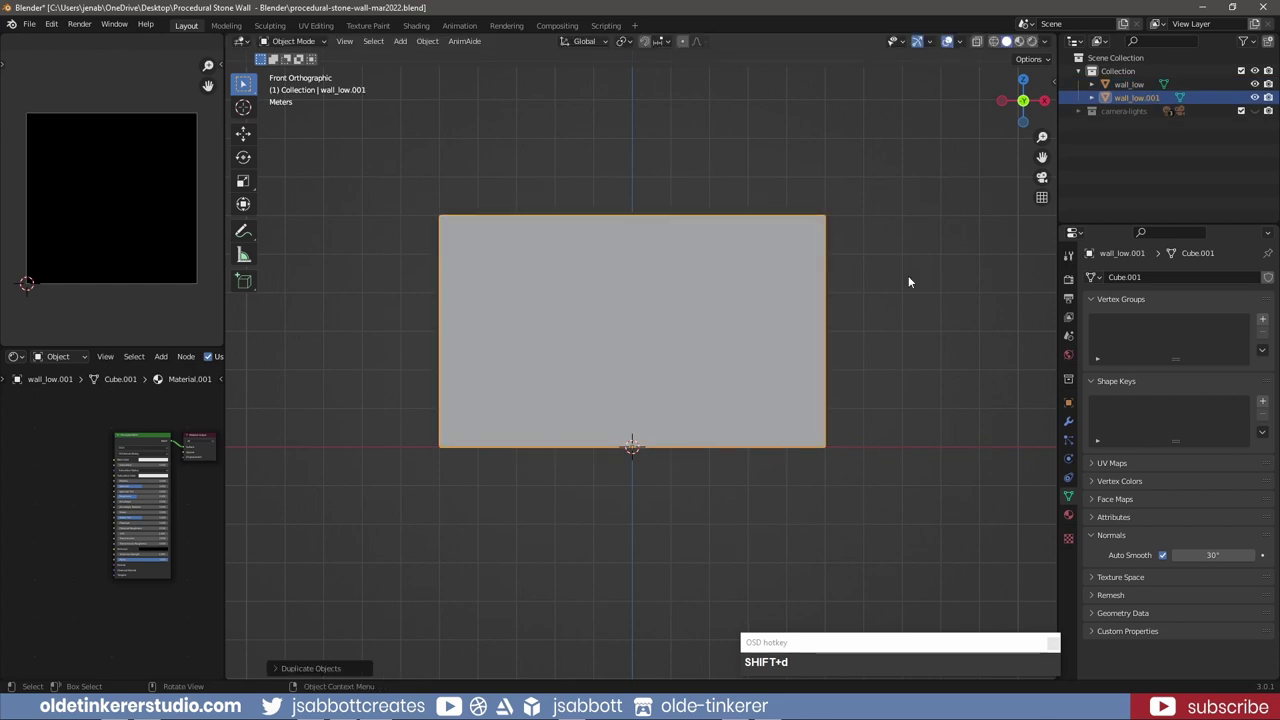
click(1256, 88)
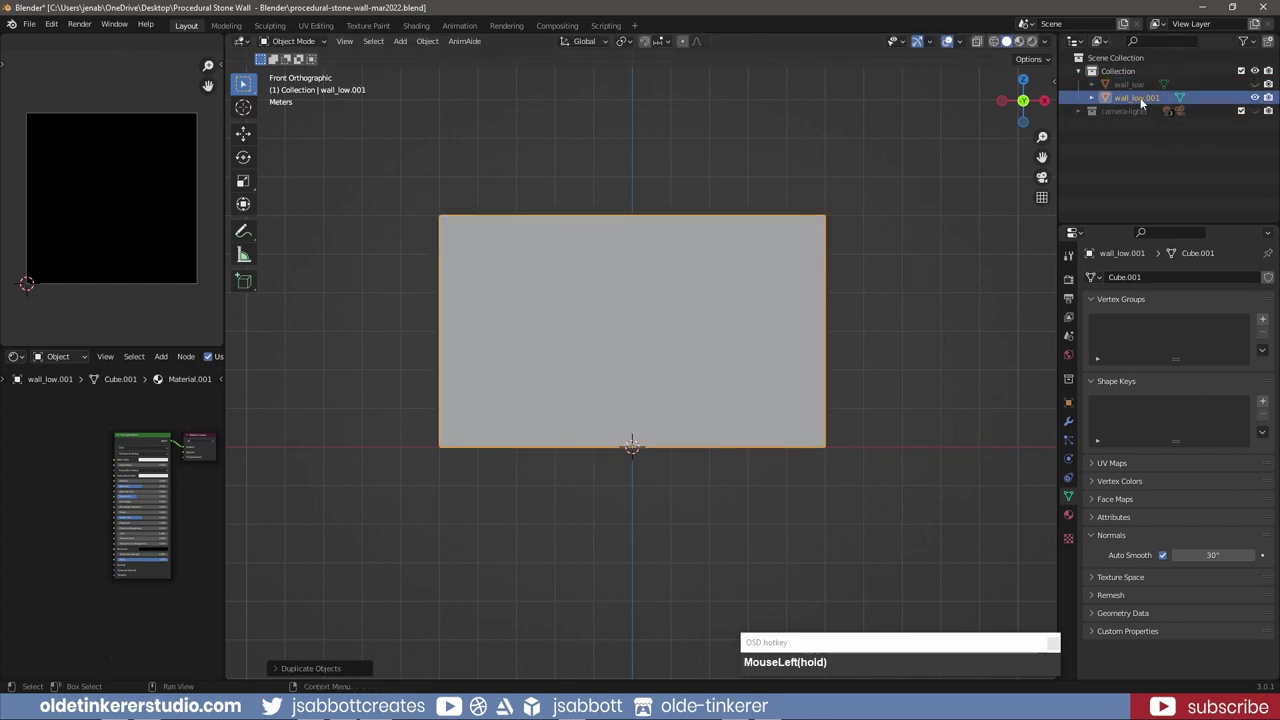
key(BackSpace)
text(Backspacehigh)
key(Return)
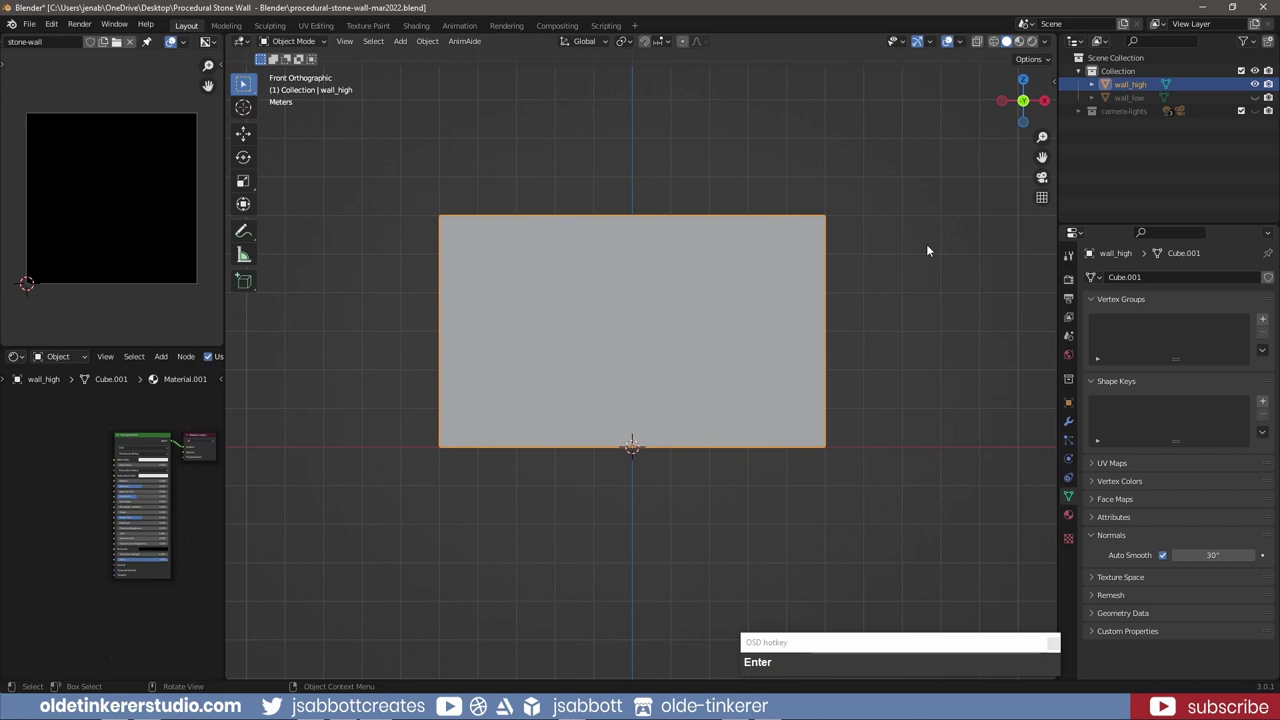
Subdivide wall_high at level 6 and apply the Subdivision modifier
click(1071, 423)
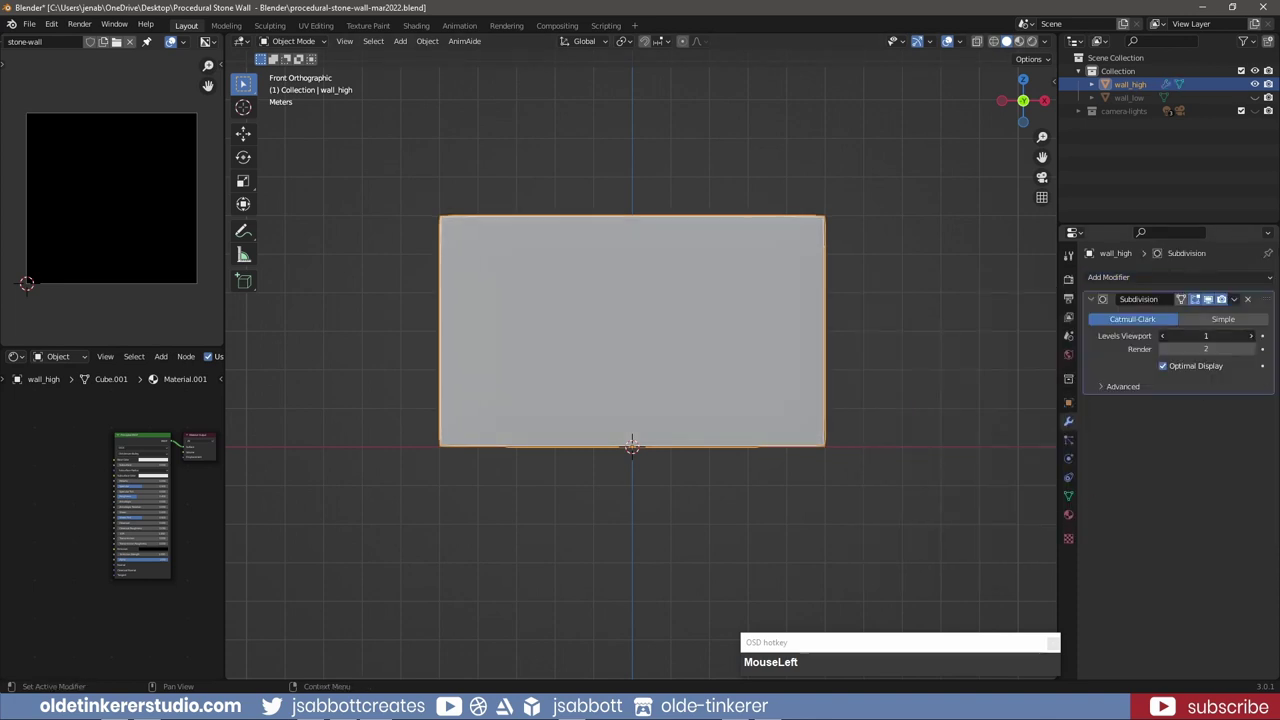
key(KP_6)
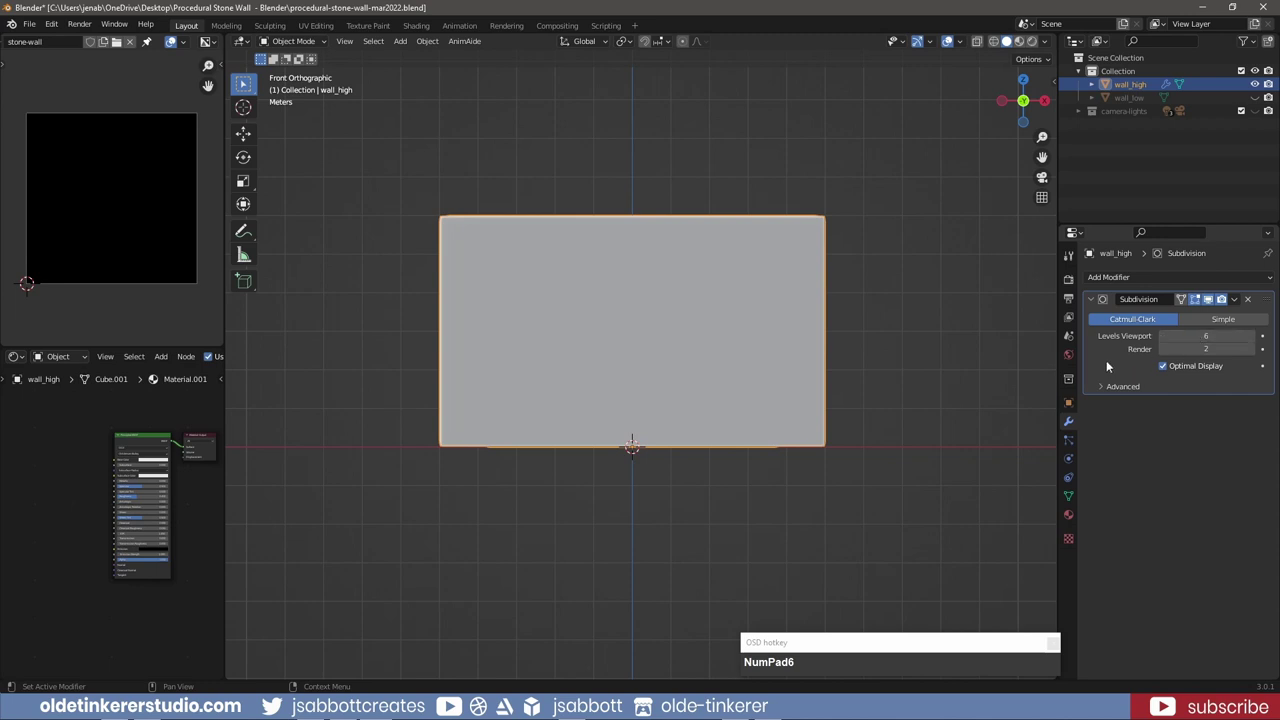
key(ctrl+a)
scroll(down, 3)
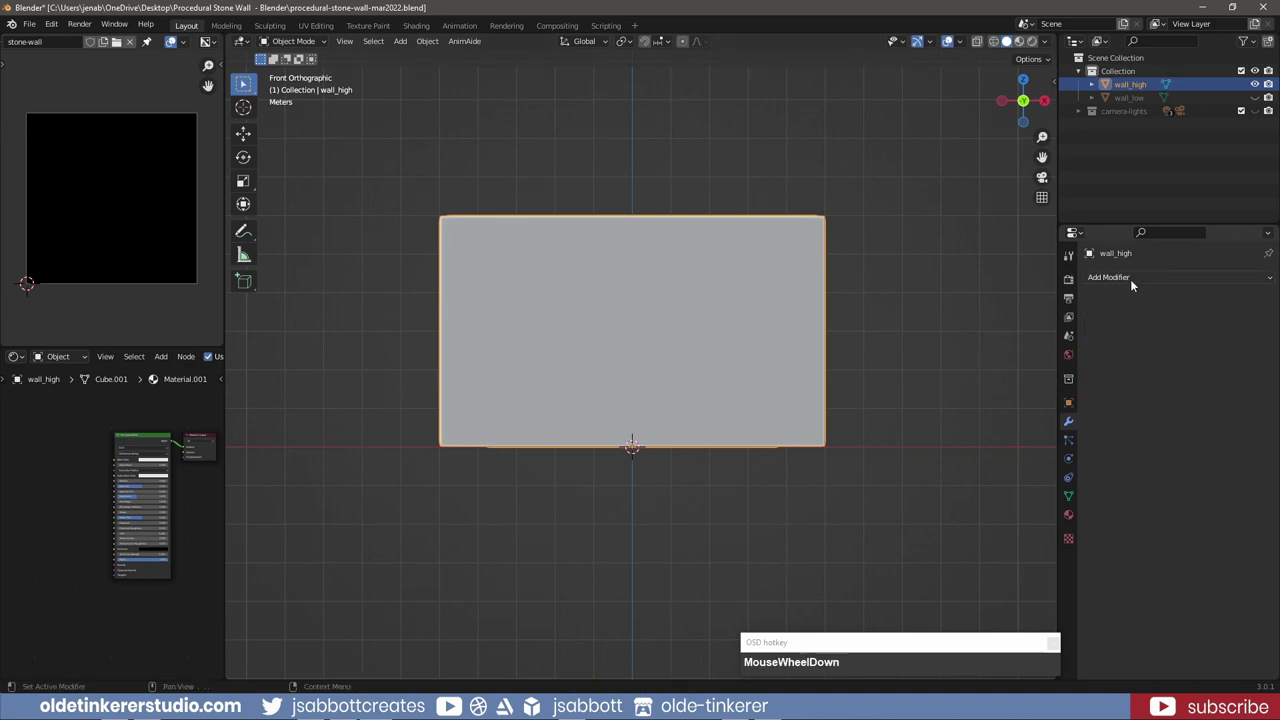
Add a Displace modifier to wall_high driven by a new texture named stones
click(1134, 283)
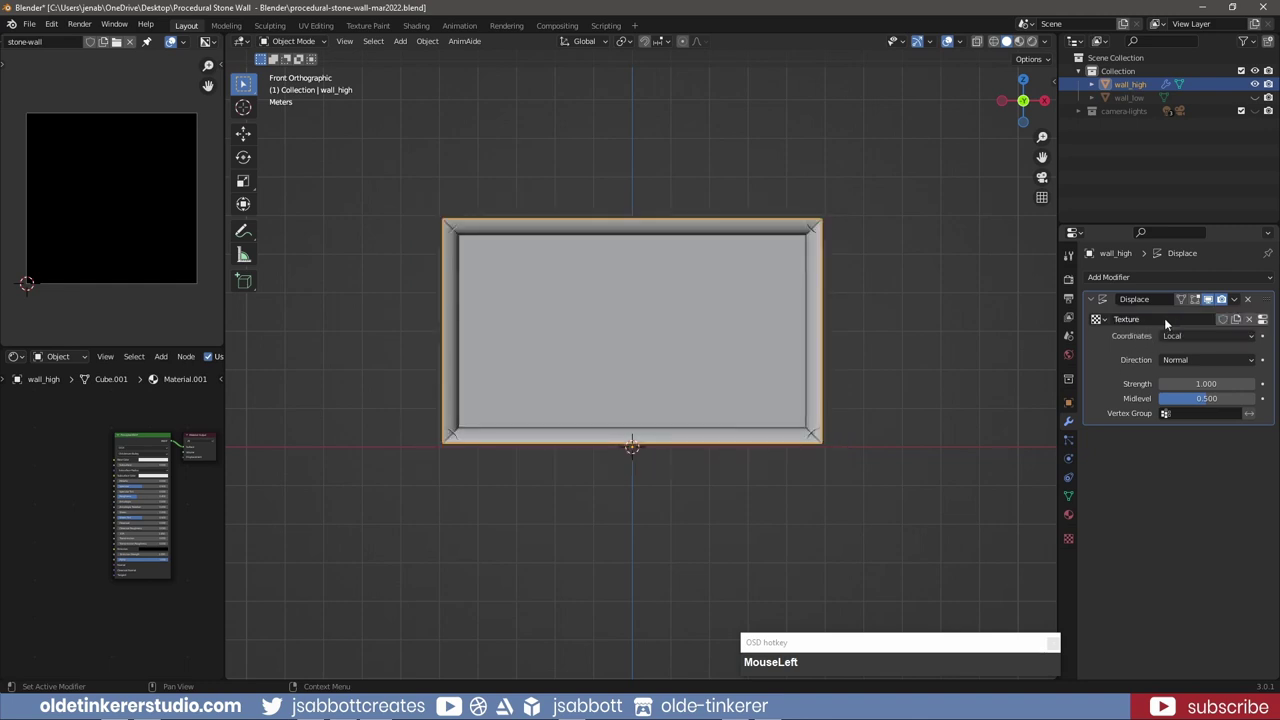
text(MouseLeftstones)
key(Return)
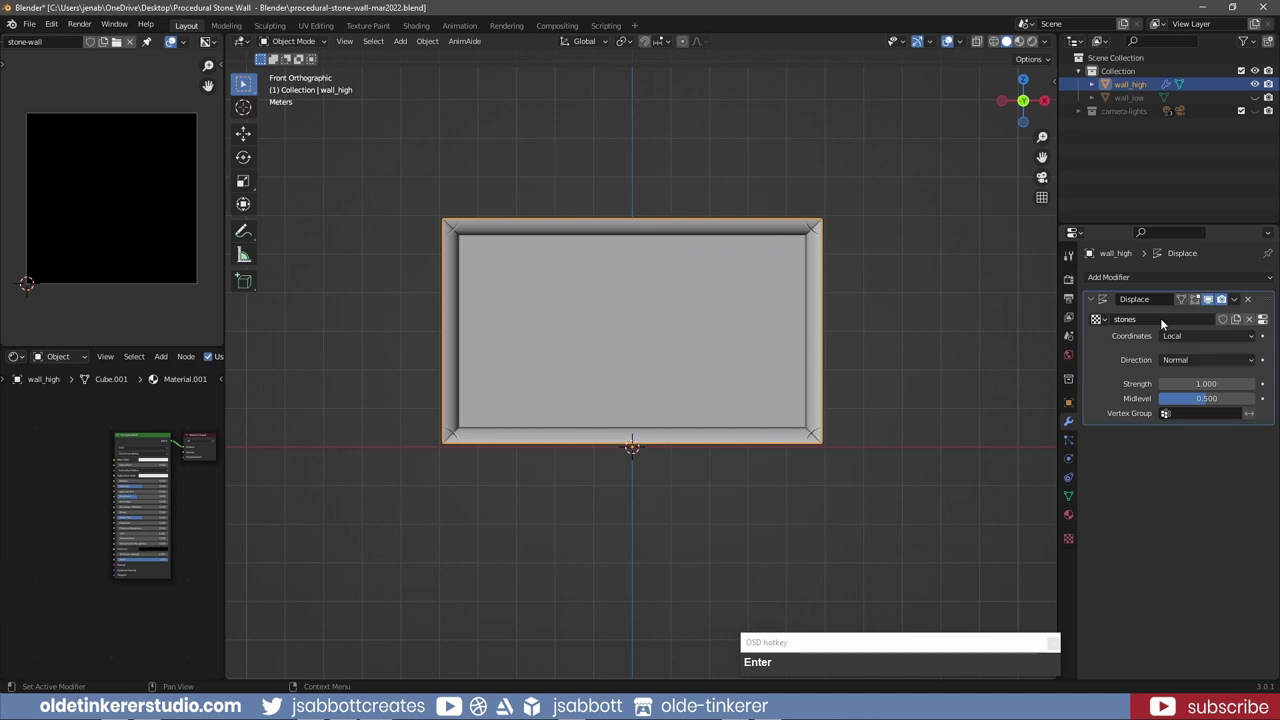
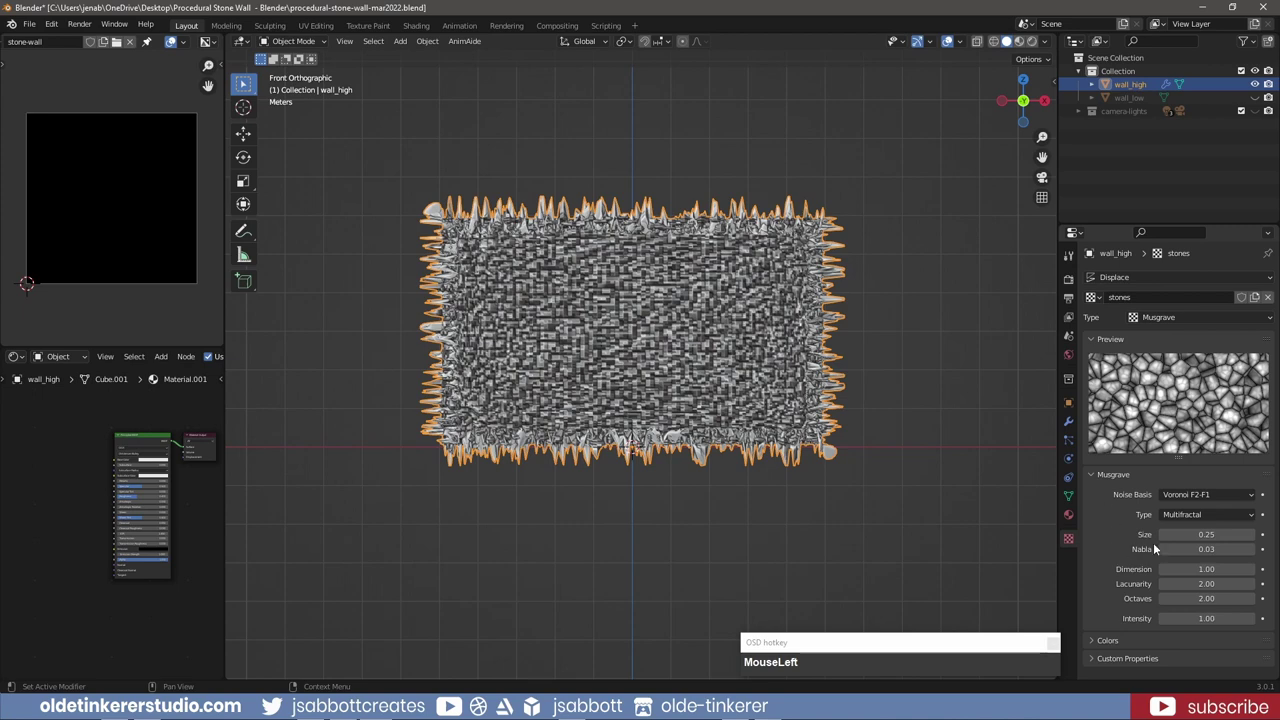
Set the stones Voronoi F2-F1 Musgrave texture to size 1.5 for lumpy stone shapes
key(KP_1)
key(KP_Decimal)
key(KP_5)
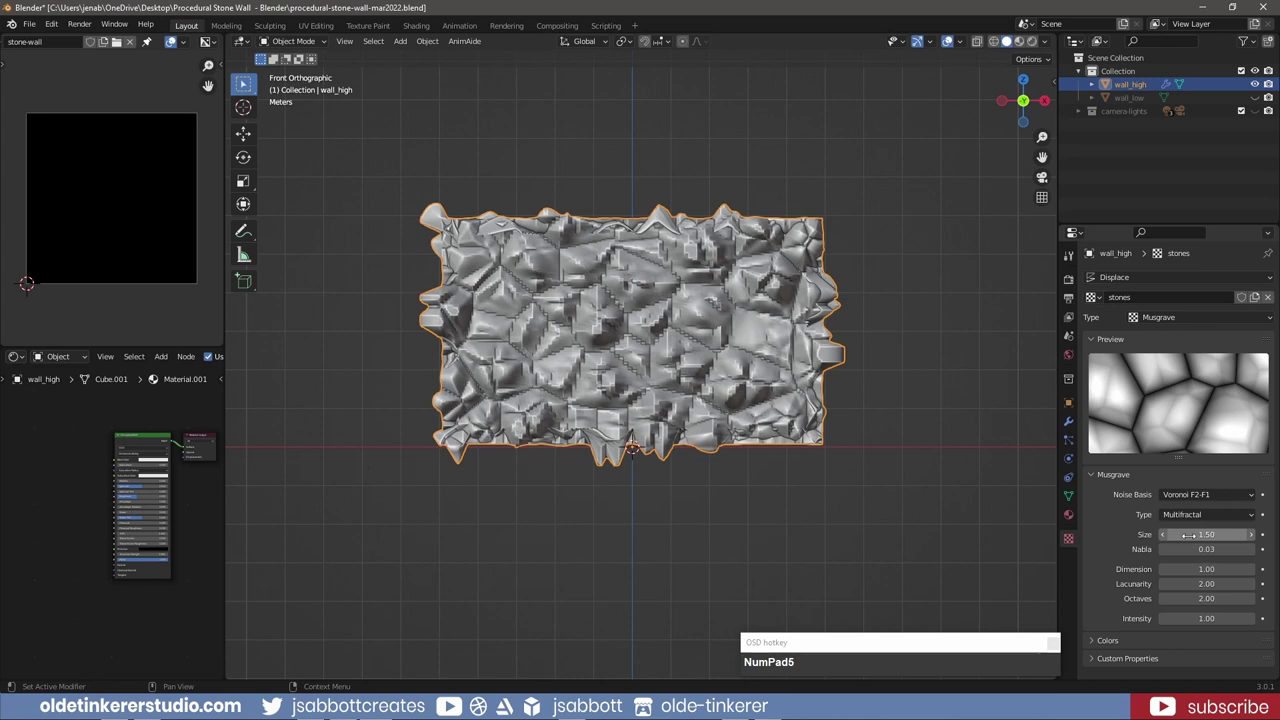
scroll(down, 3)
click(1094, 645)
Enable Color Ramp on the stones texture and move a stop to 0.25 to sharpen the stones
scroll(down, 3)
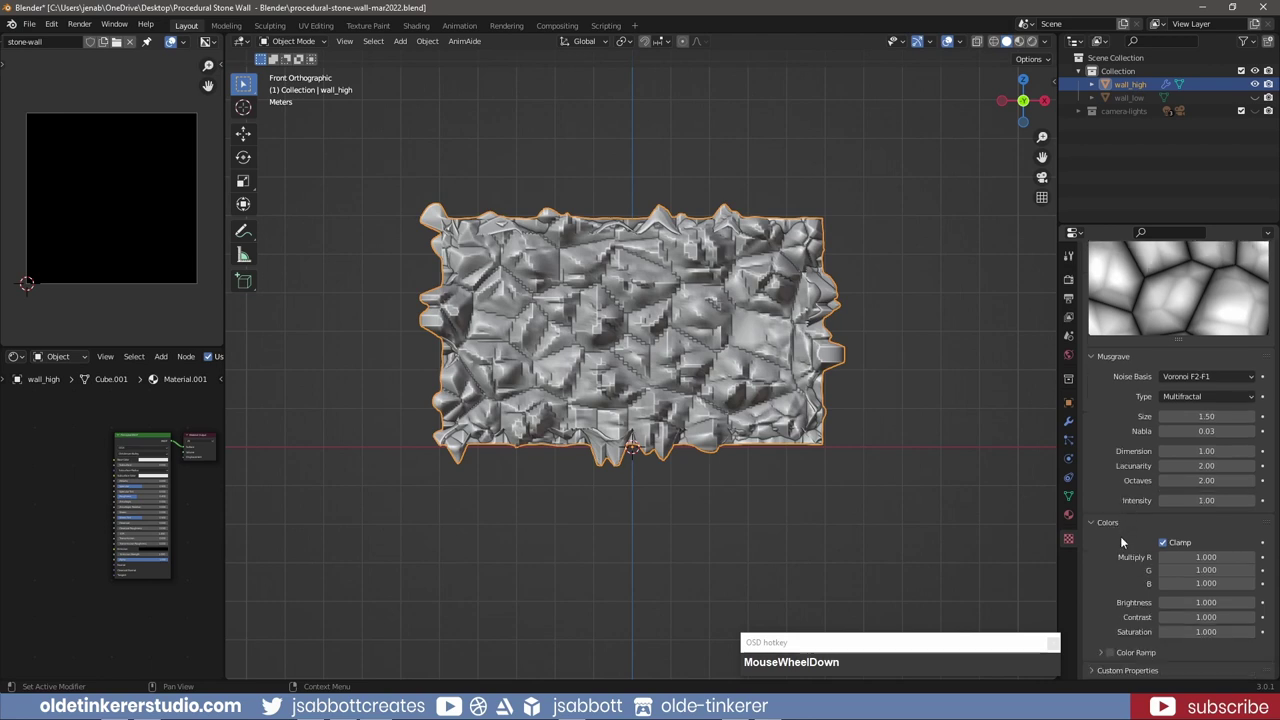
click(1111, 658)
scroll(down, 3)
click(1106, 655)
scroll(down, 3)
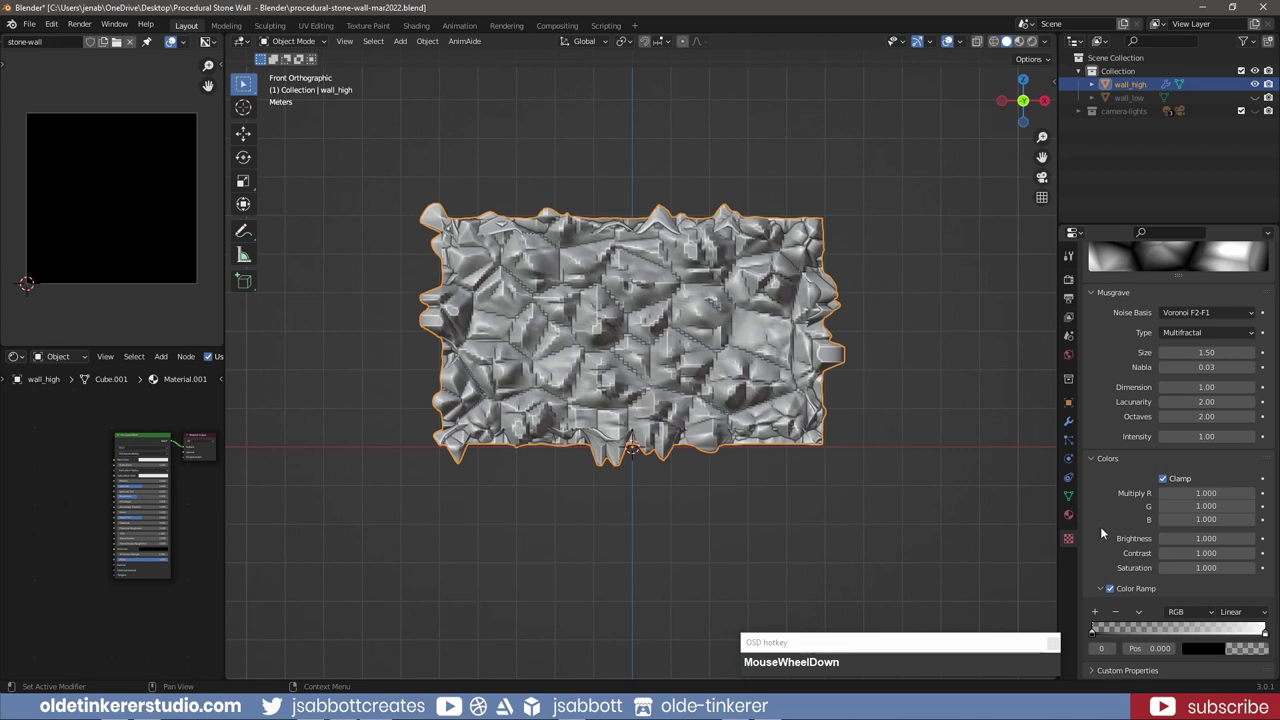
click(1099, 614)
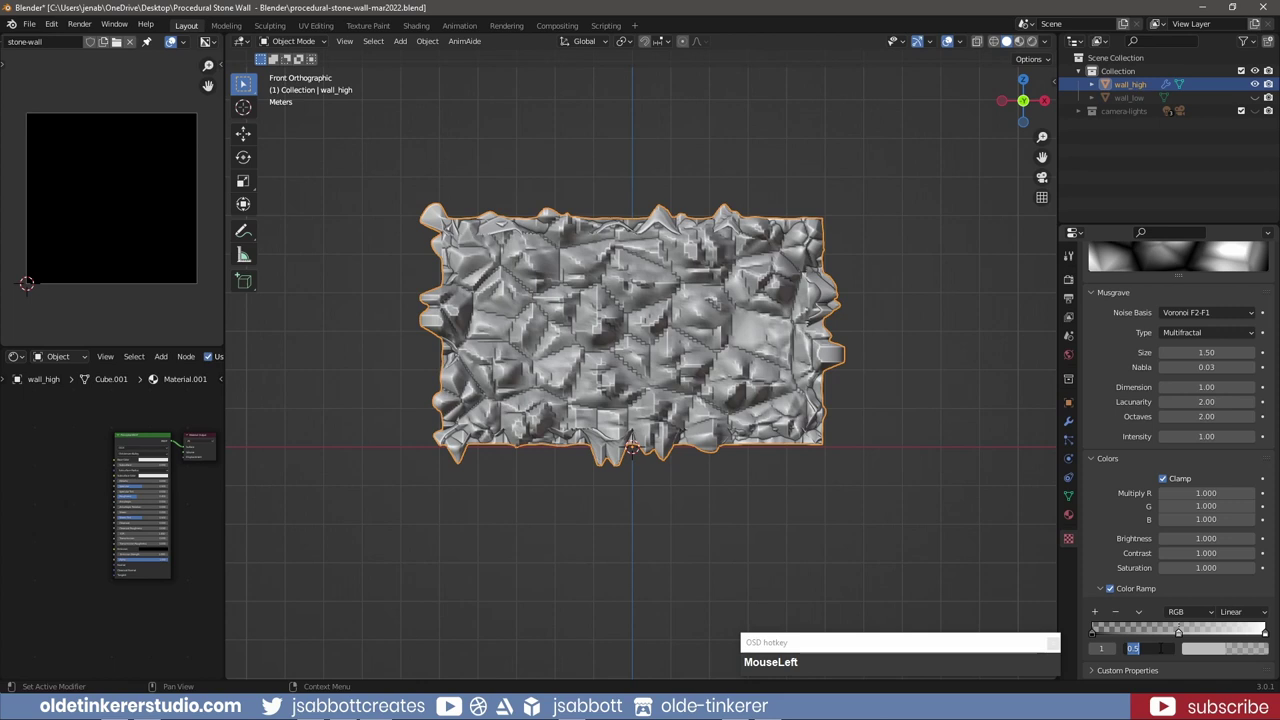
key(KP_Decimal)
key(KP_2)
key(KP_5)
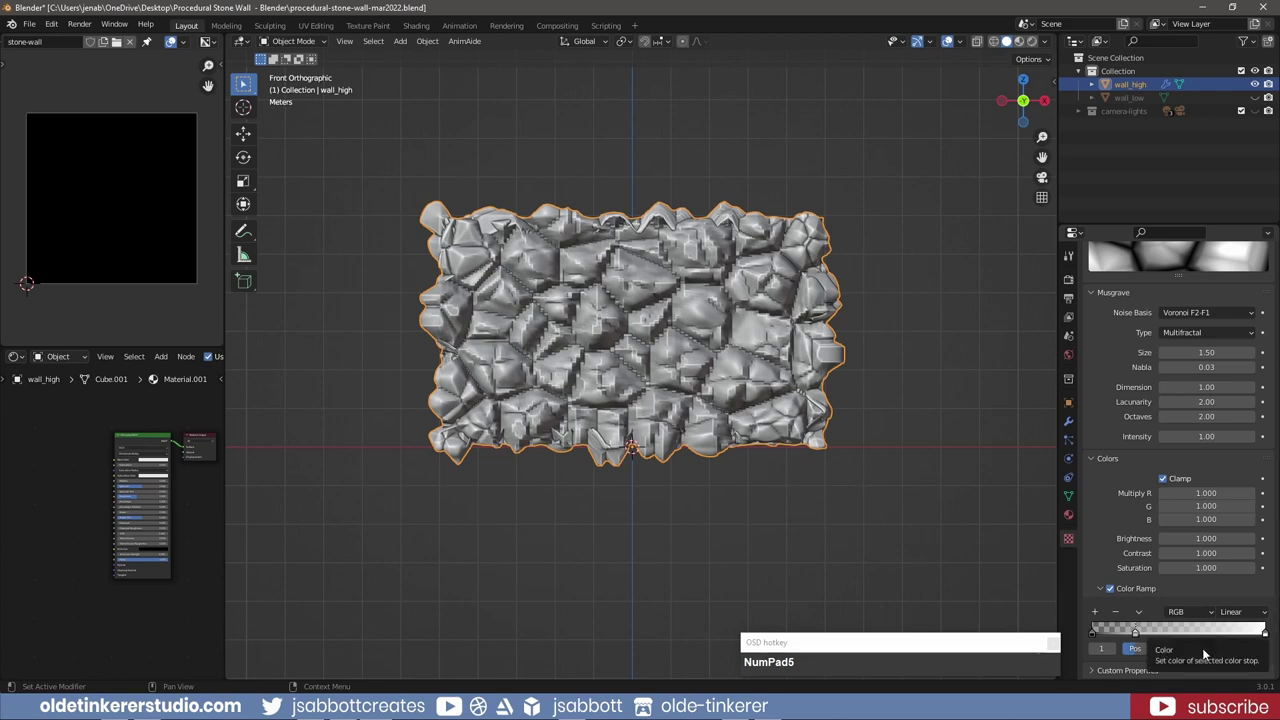
Darken a ramp stop's colour to 0.85 so the grooves between stones read deeper
click(1207, 652)
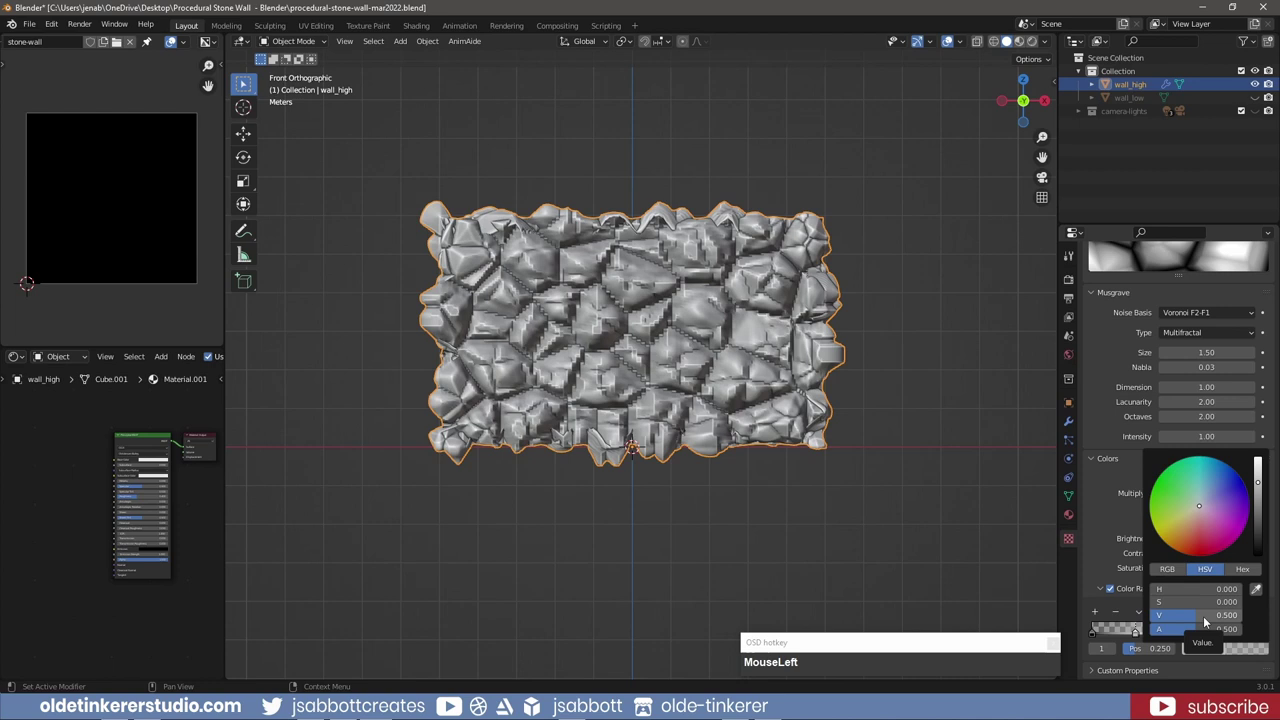
key(KP_Decimal)
key(KP_8)
key(KP_5)
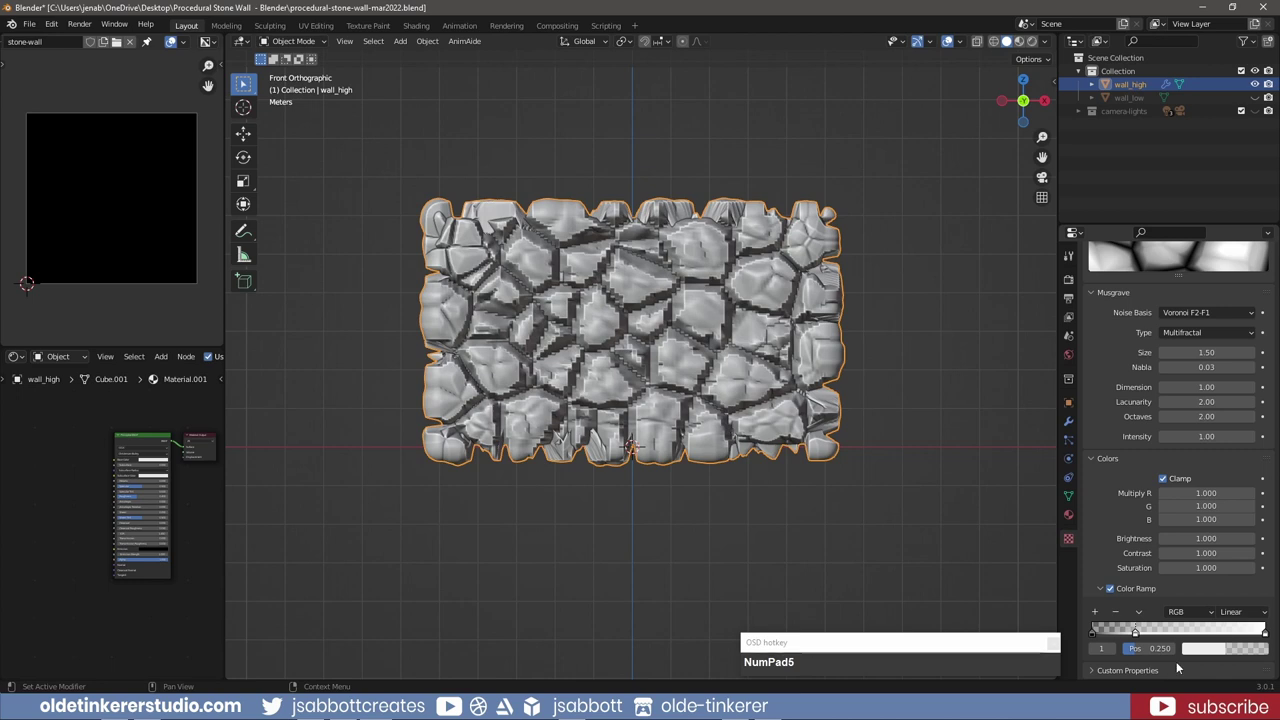
Set the Displace modifier to midlevel 0 and strength 0.2 for shallow stone relief
drag(1242, 614, 1153, 404)
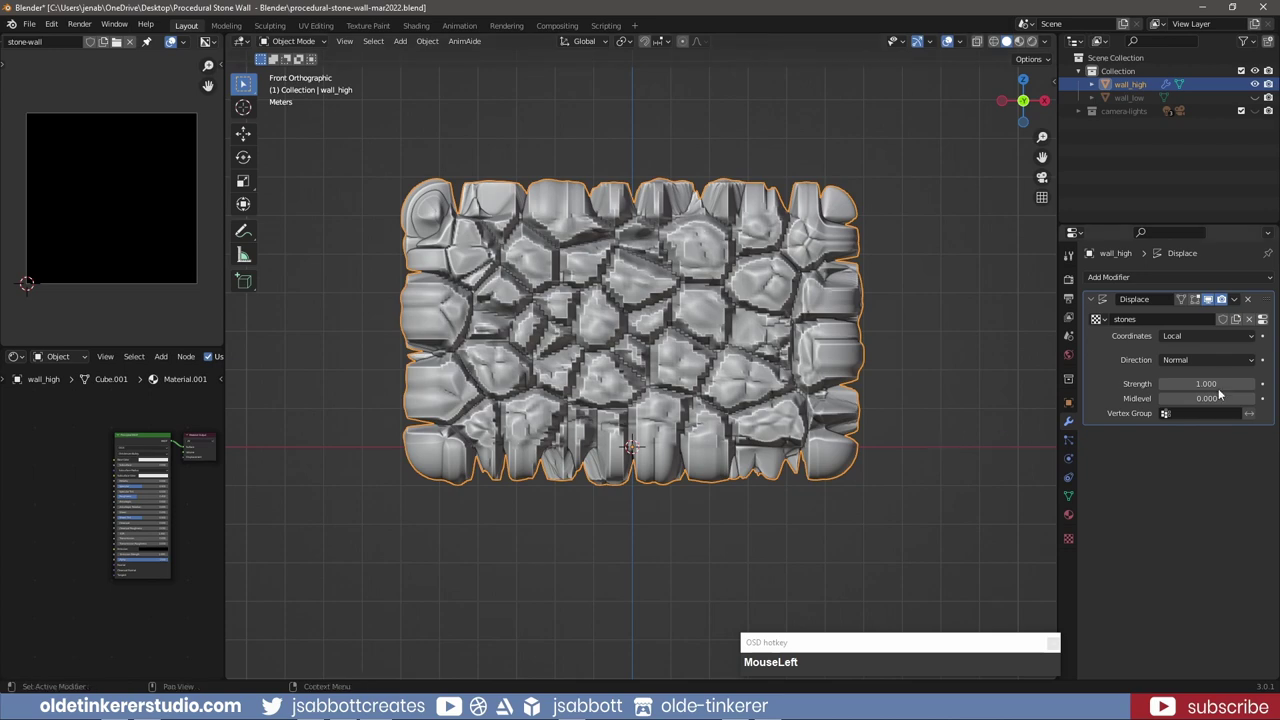
key(KP_Decimal)
key(KP_2)
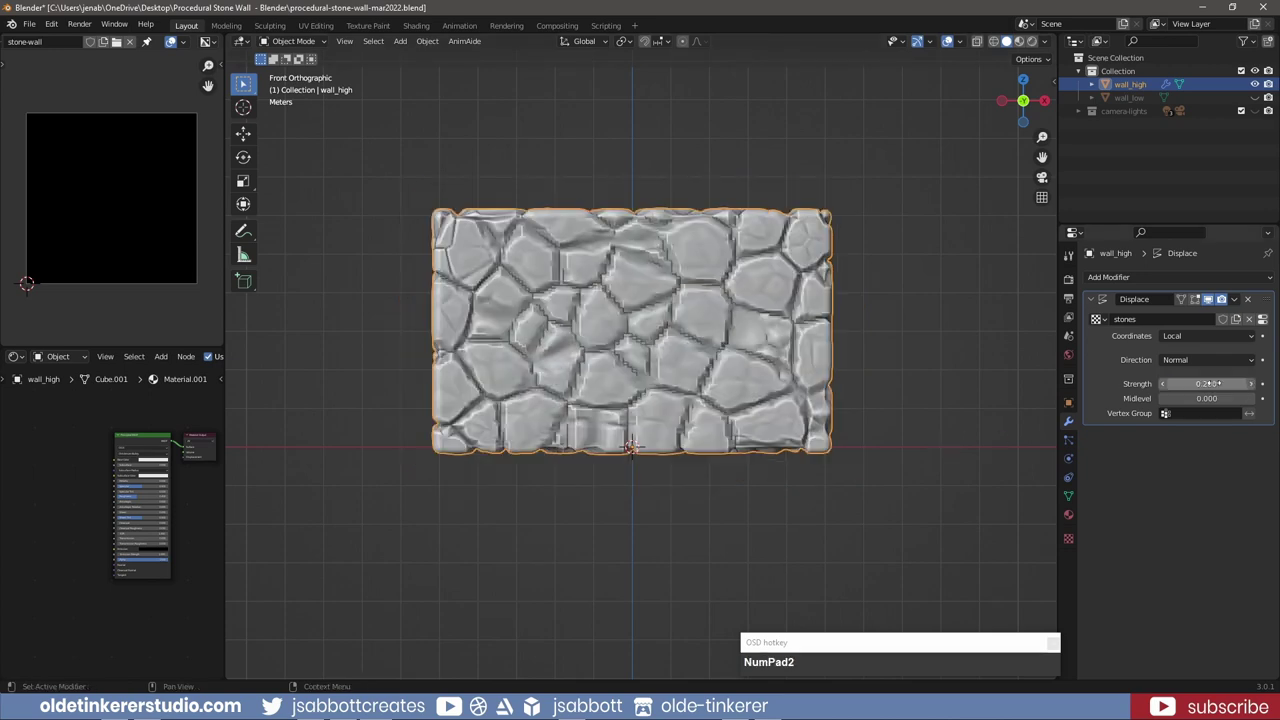
drag(929, 336, 880, 358)
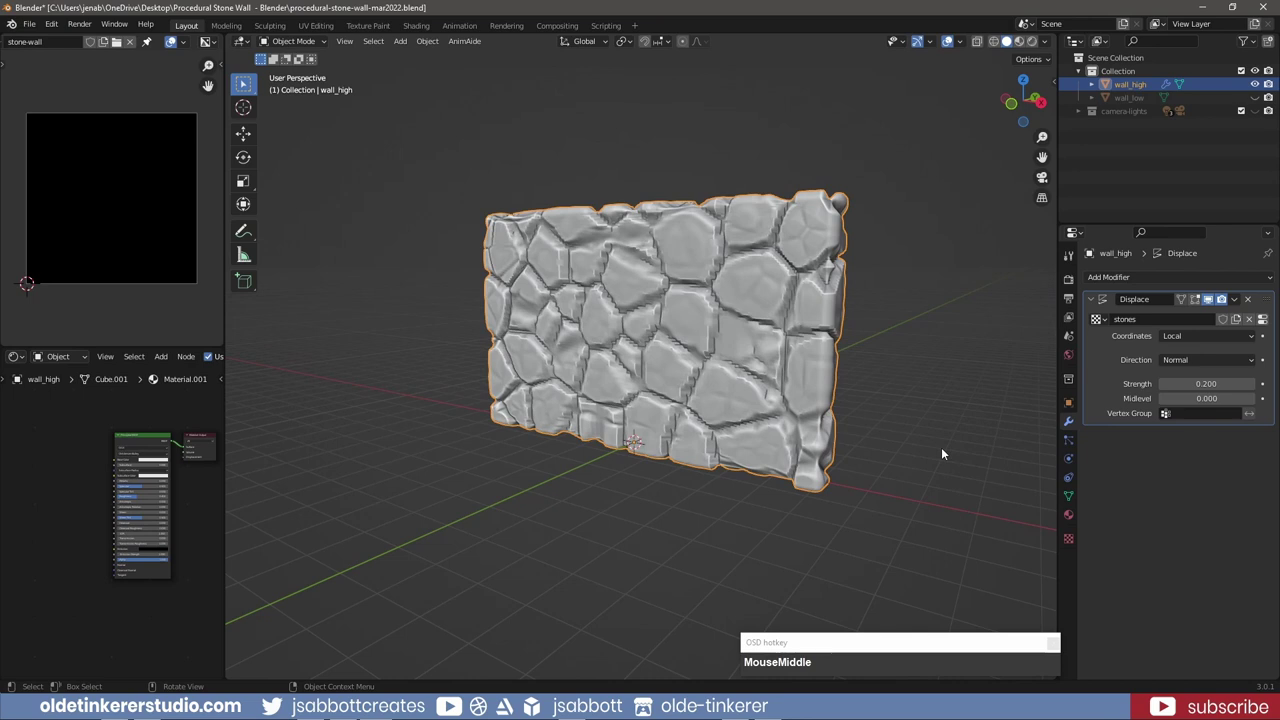
Add a Smooth modifier after Displace with Repeat set to 4
click(1094, 301)
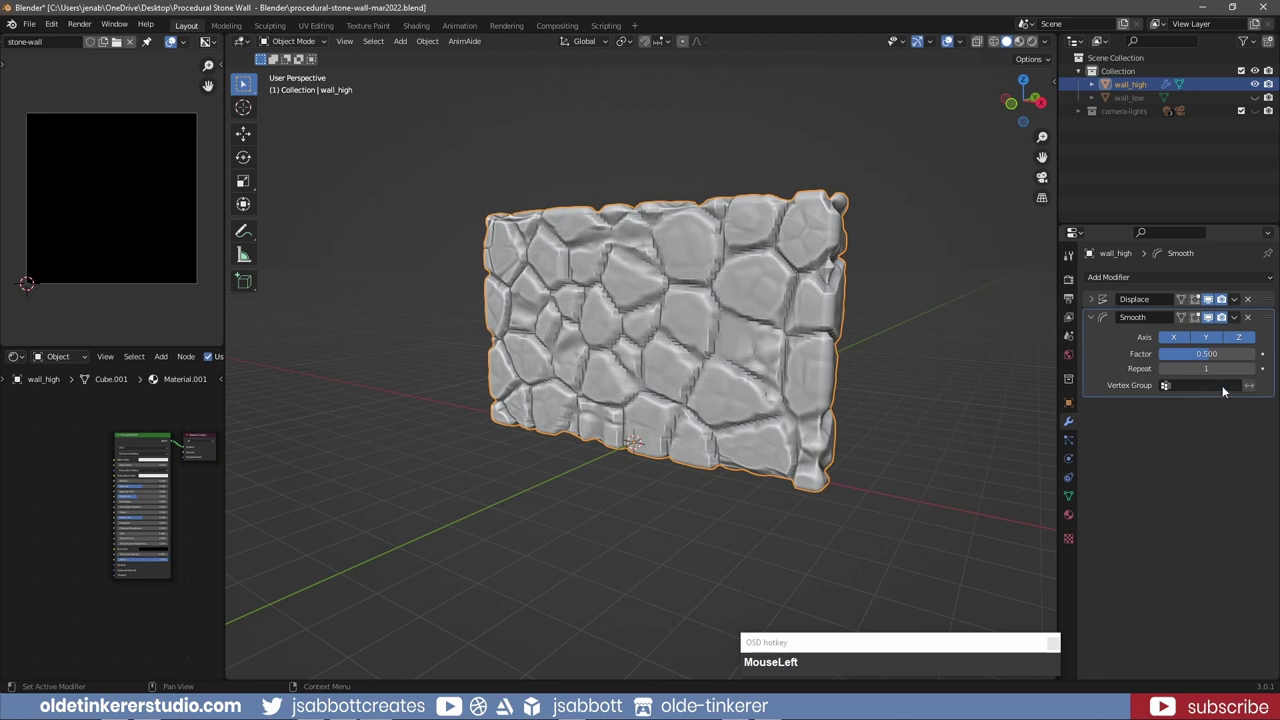
key(KP_4)
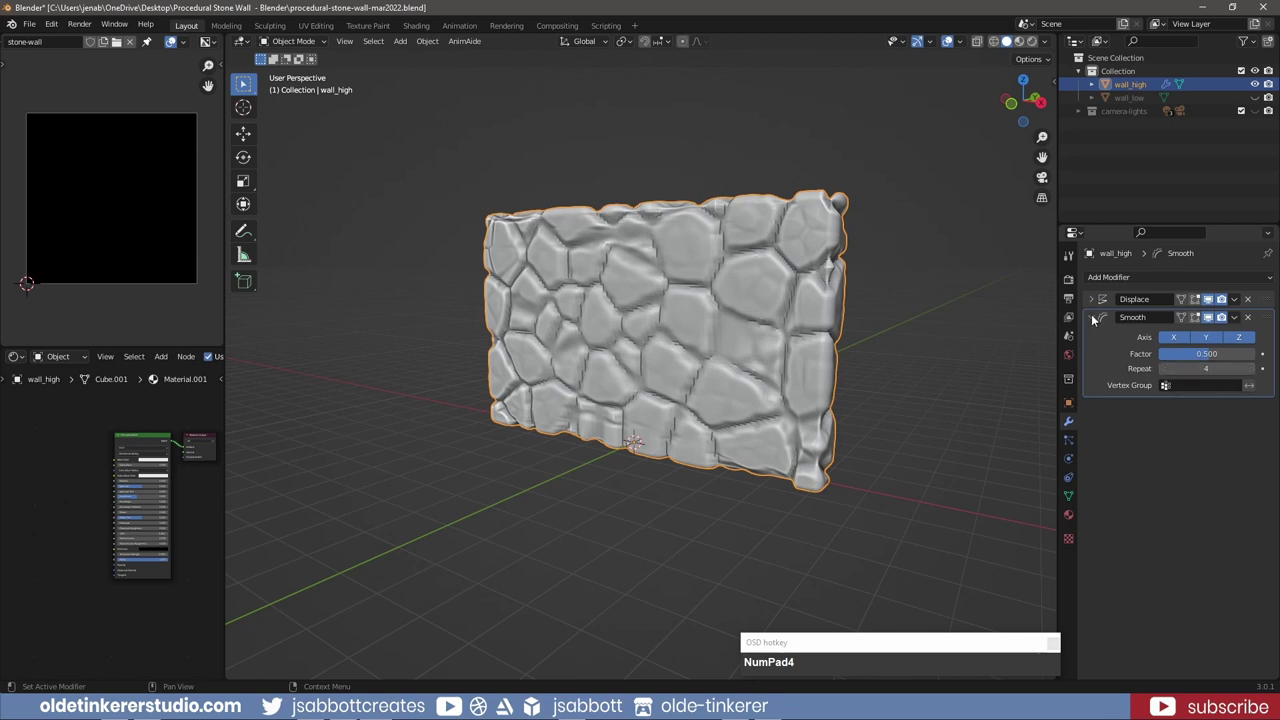
Add a Bevel modifier with 10% percent width, limited to edges above 20°
click(1096, 317)
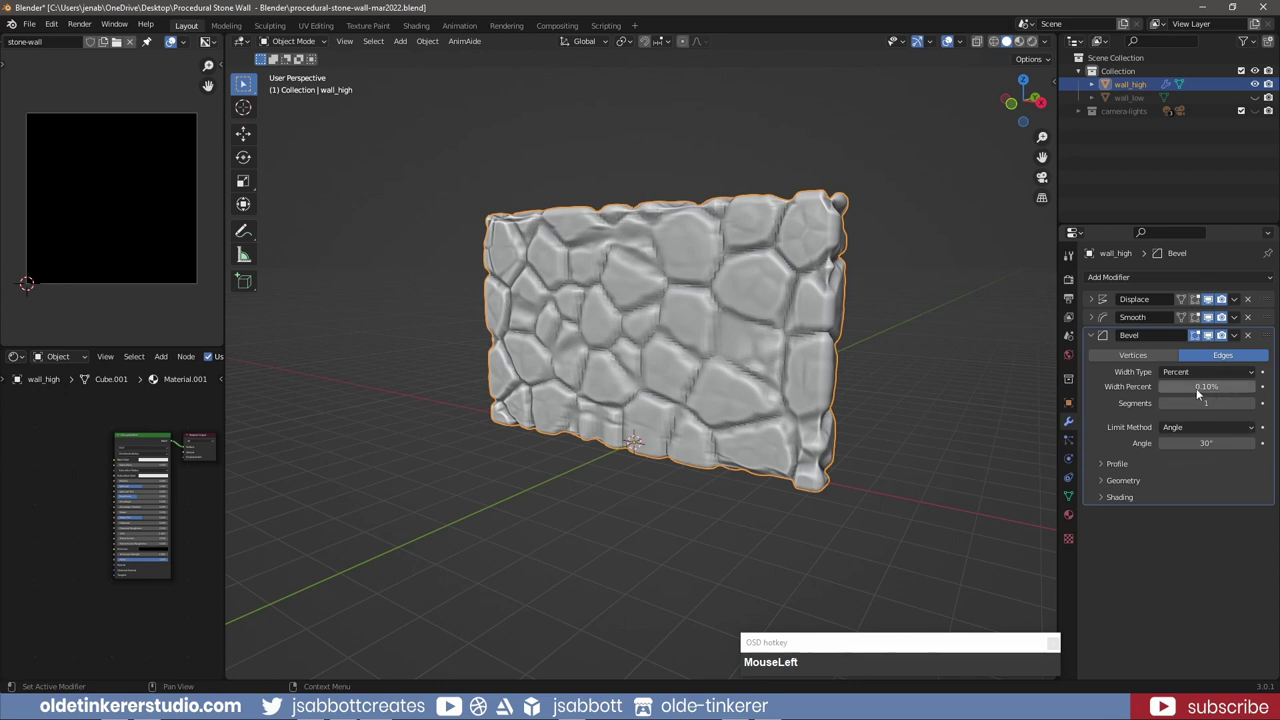
key(KP_1)
key(KP_0)
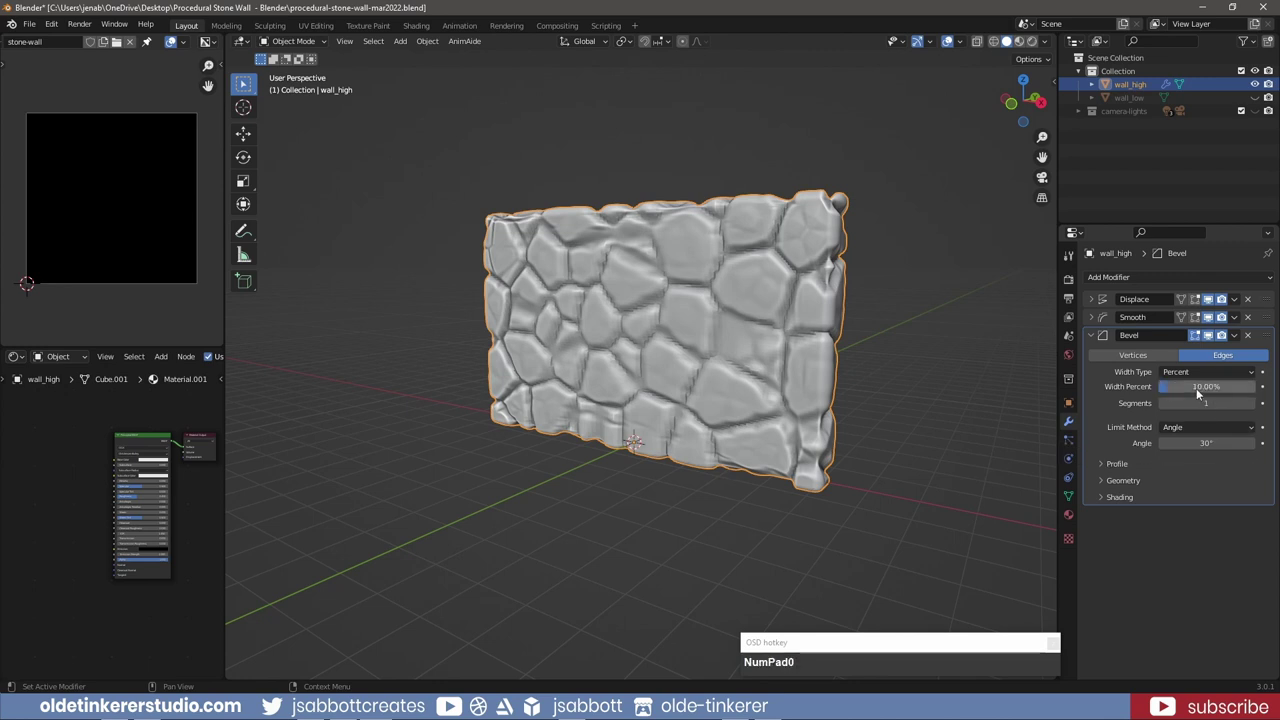
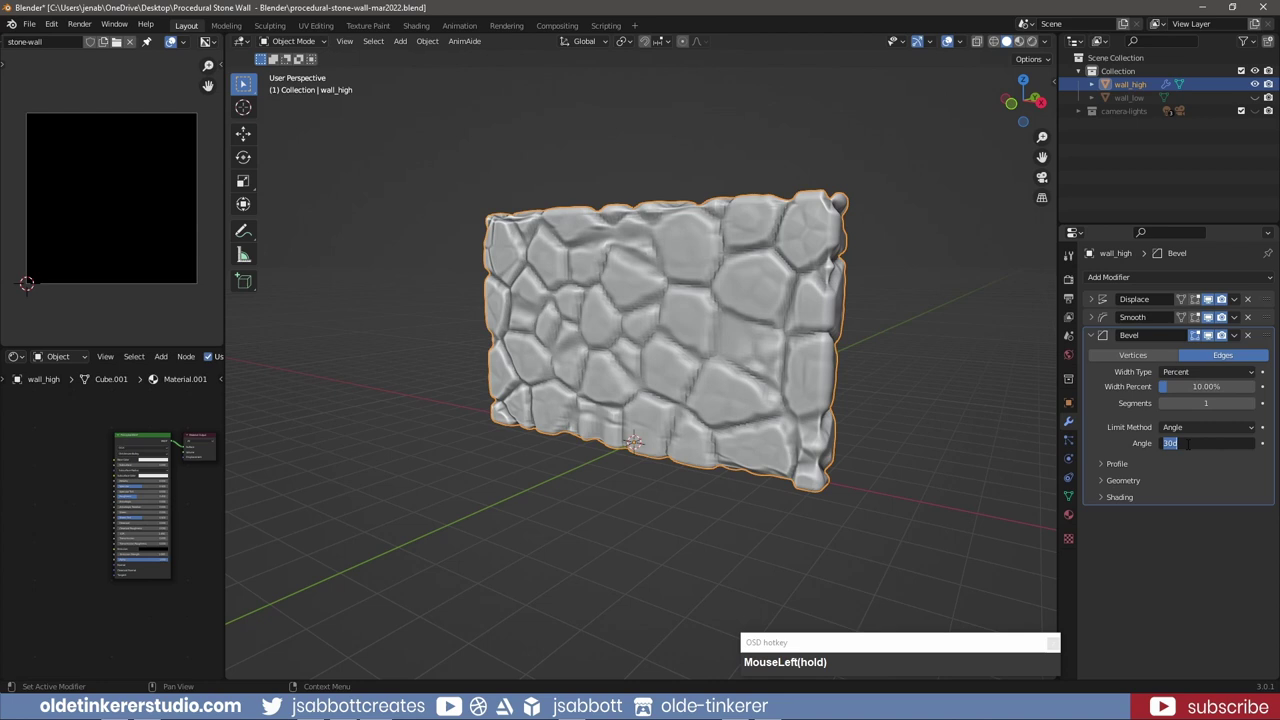
key(KP_0)
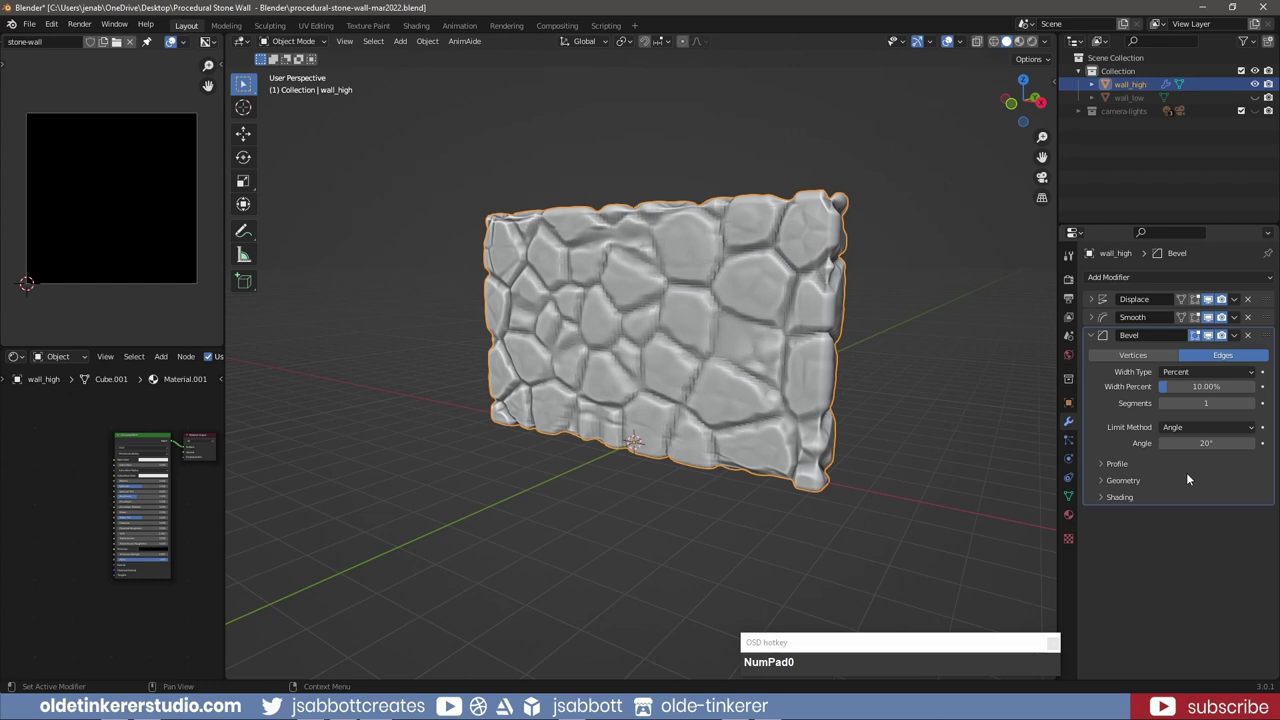
drag(1103, 484, 1103, 329)
key(ctrl+a)
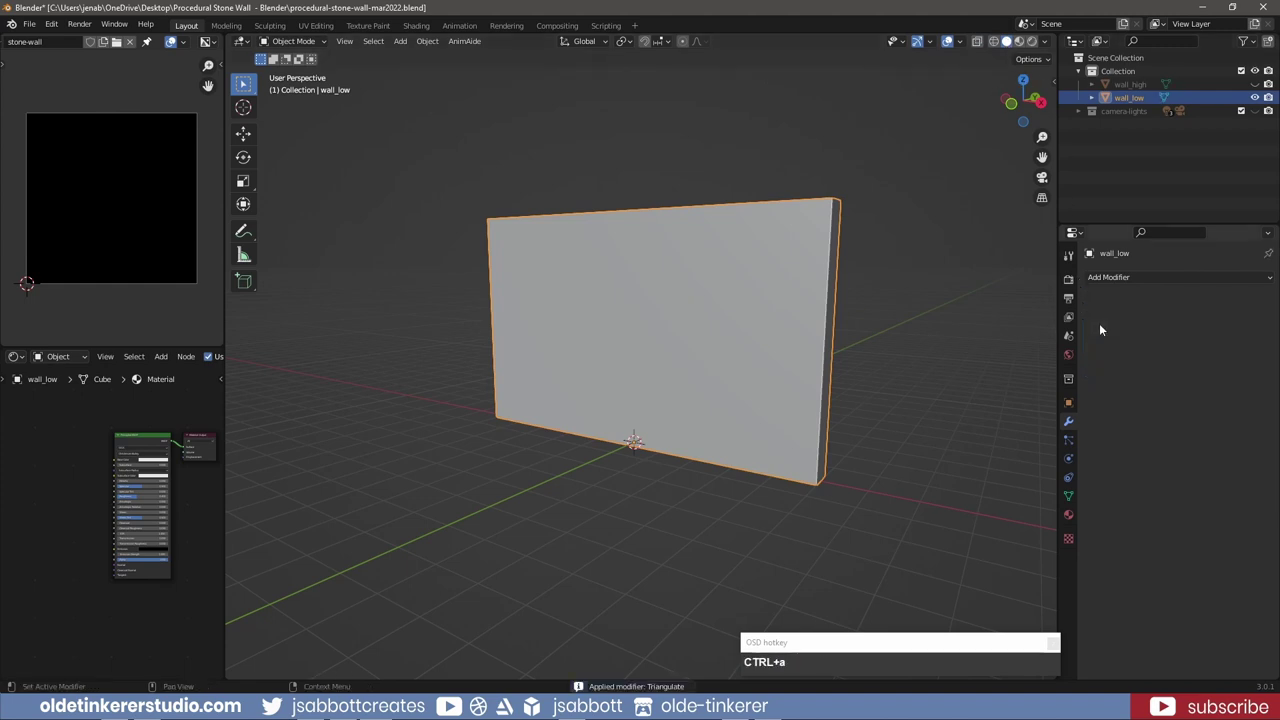
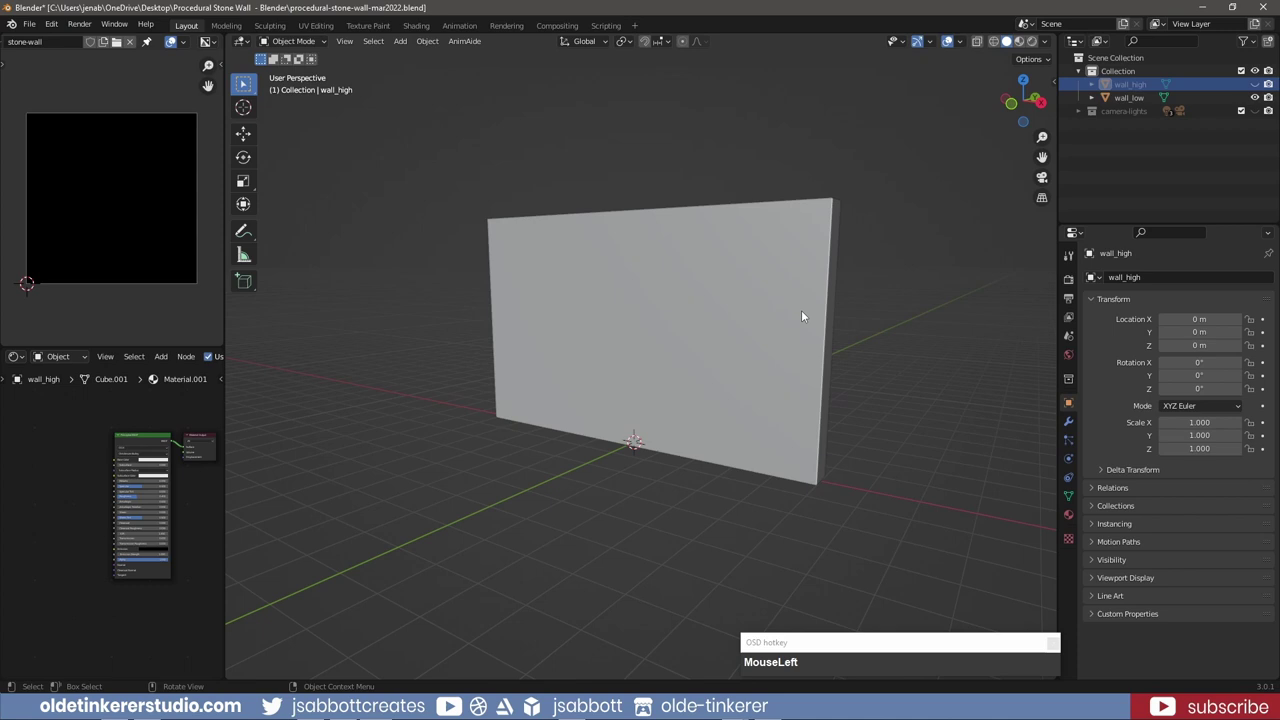
Add a Normal Map node beside the Principled BSDF and link it to the Normal input
middle_click(144, 506)
key(shift+a)
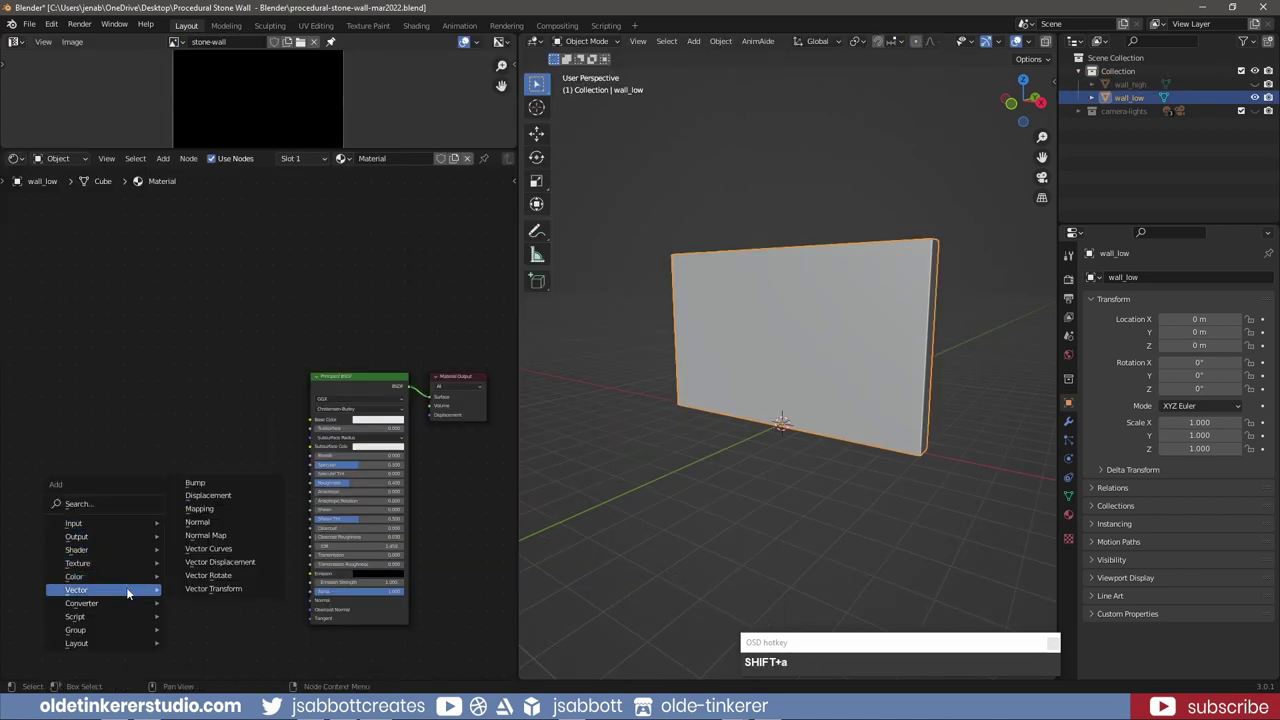
drag(230, 539, 288, 612)
click(223, 507)
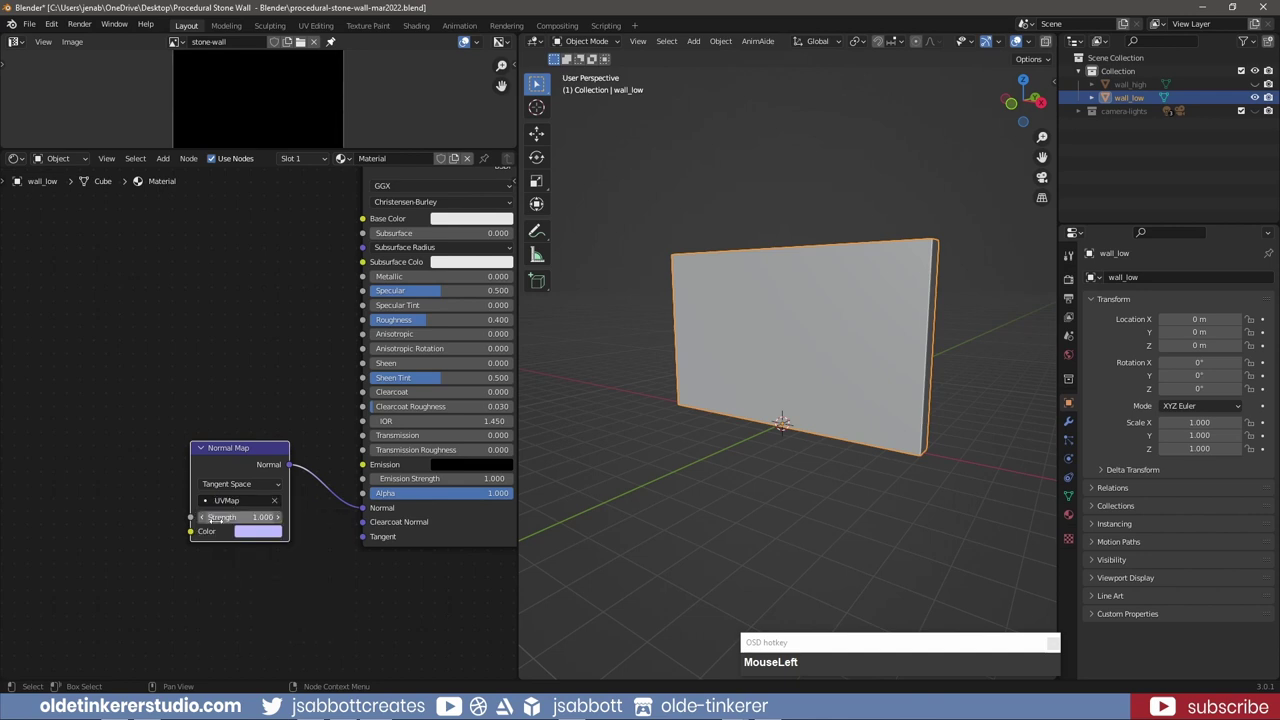
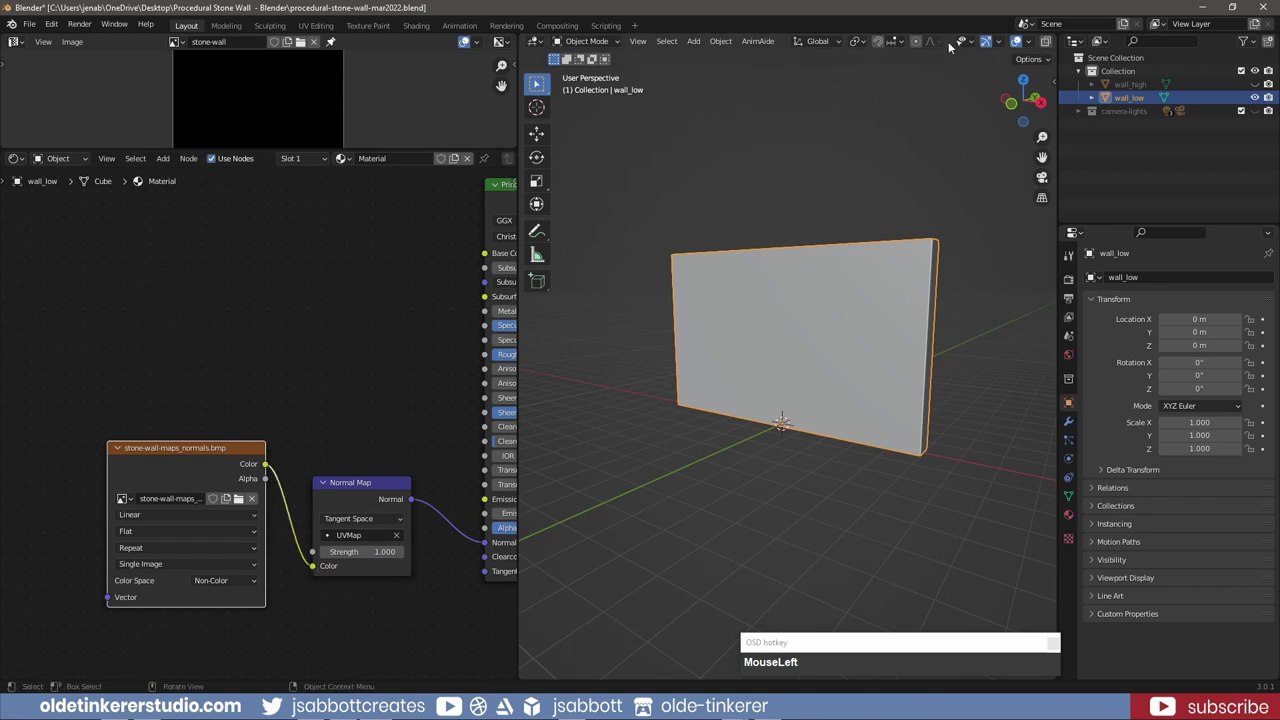
In Material Preview, raise the Normal Map strength to 1.3, then to 1.600
middle_click(951, 43)
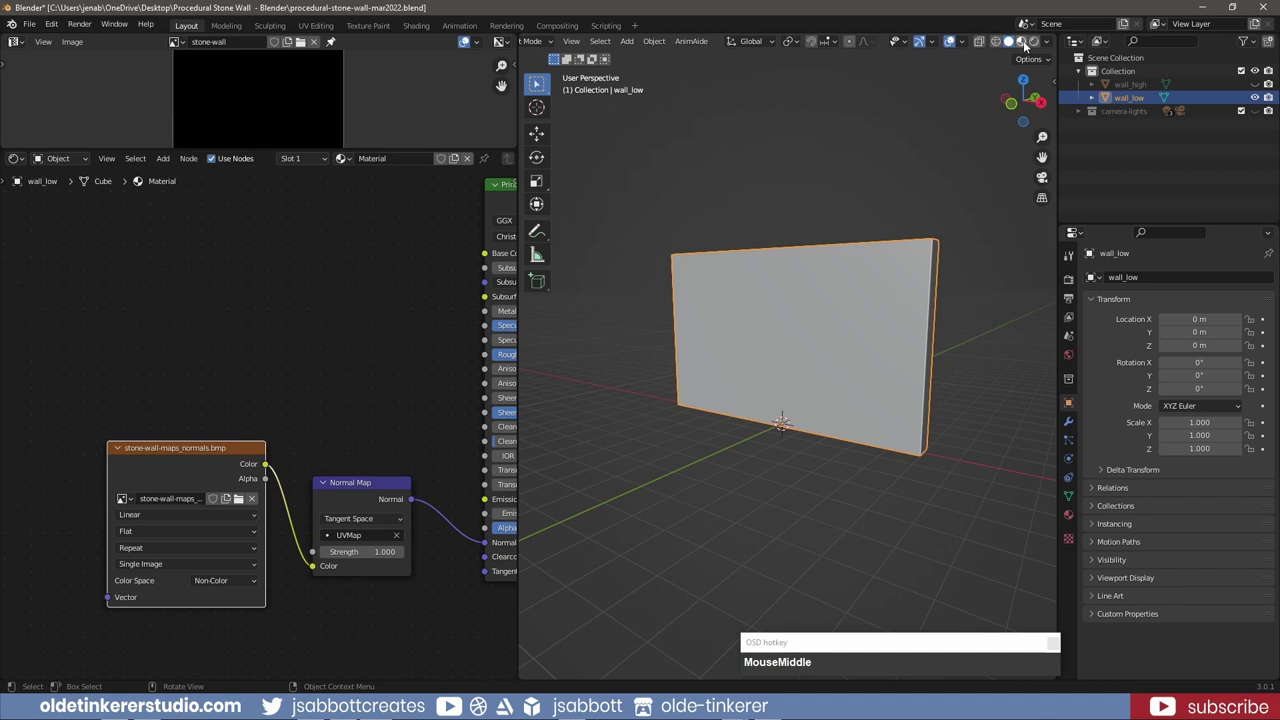
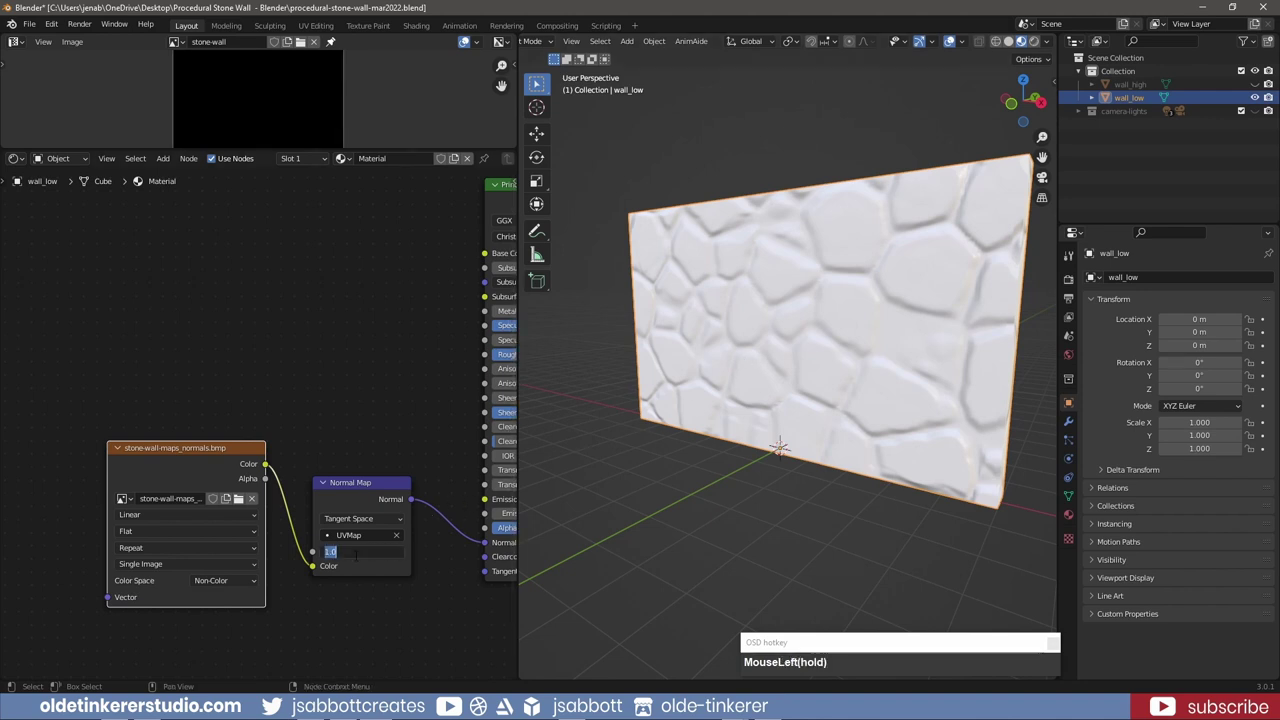
key(KP_1)
key(KP_Decimal)
key(KP_3)
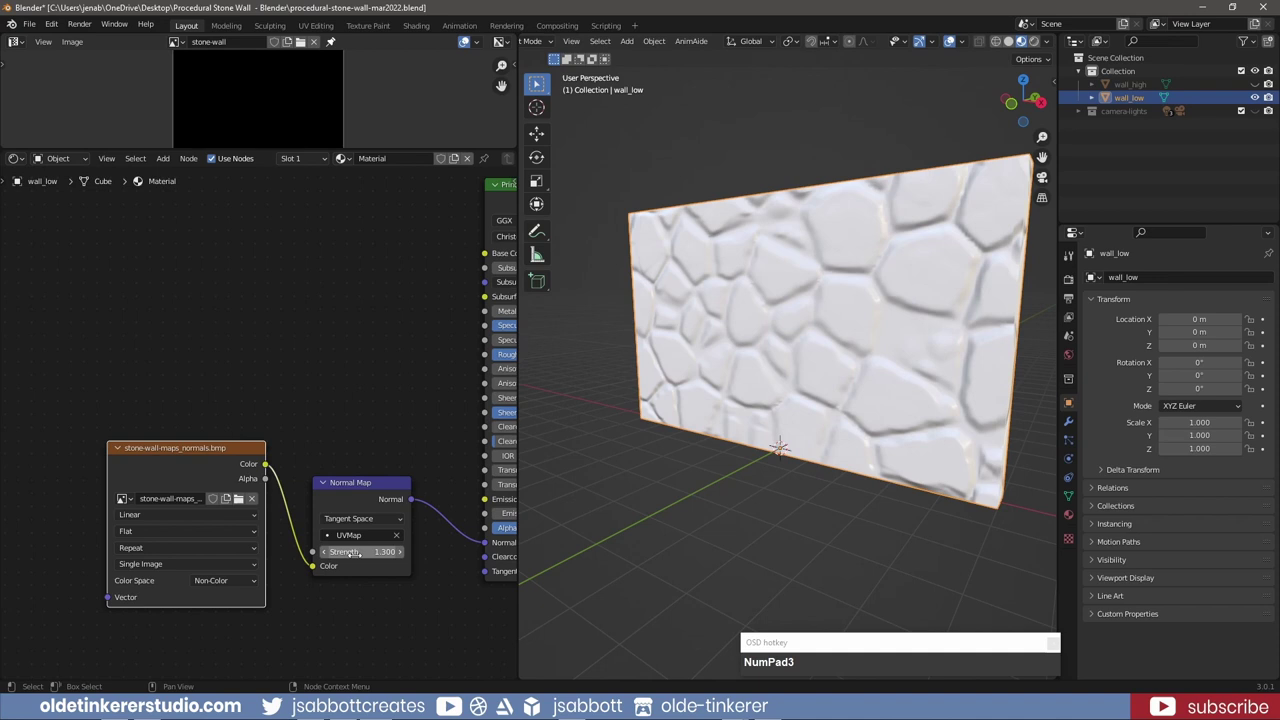
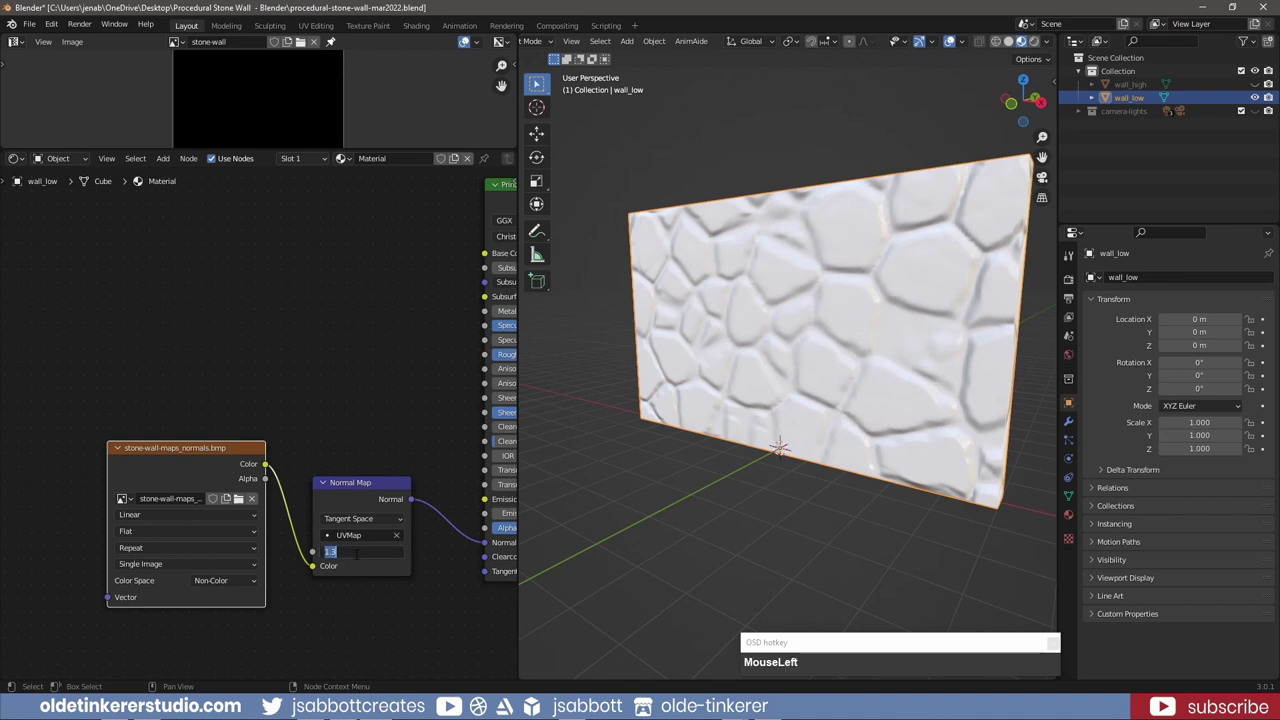
key(KP_1)
key(KP_Decimal)
key(KP_6)
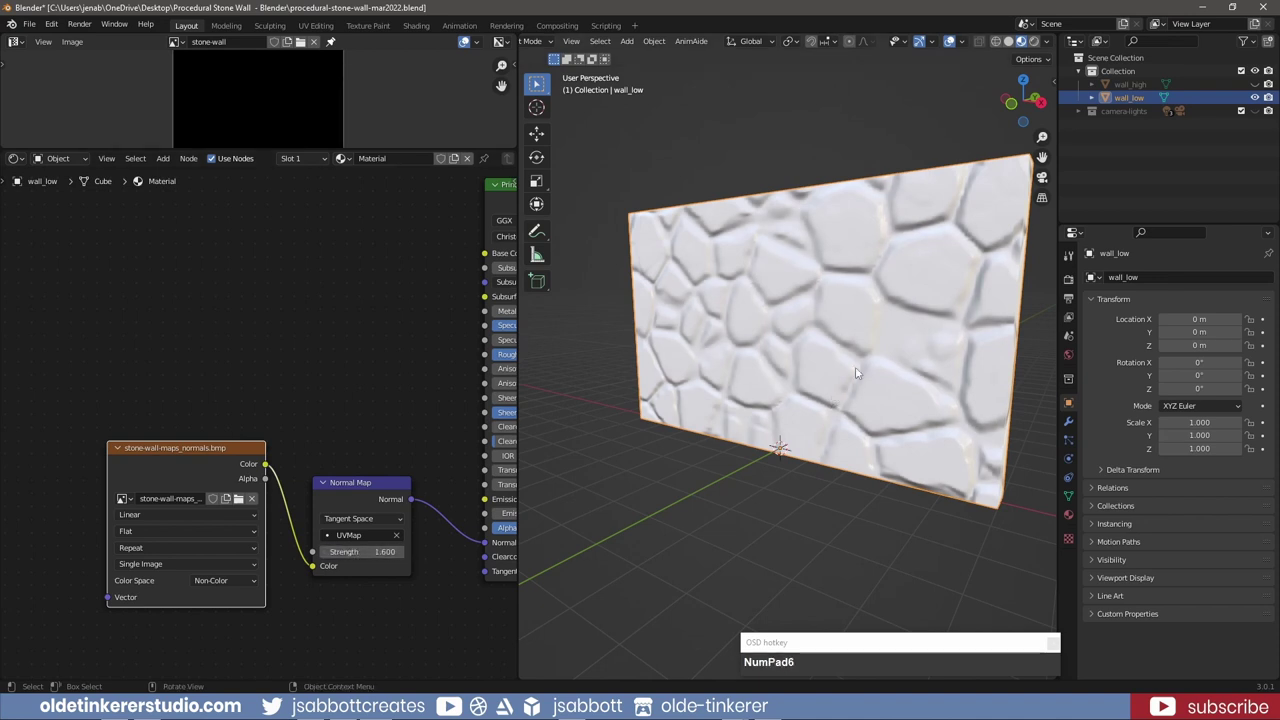
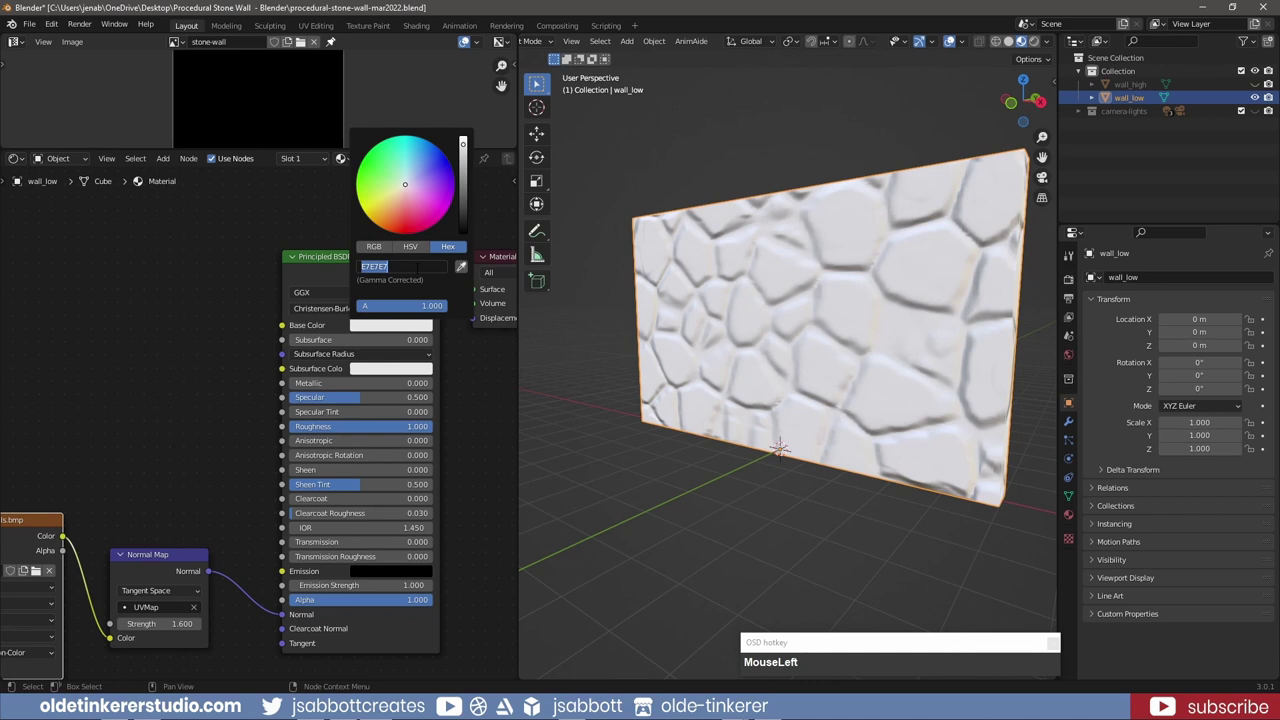
Give the Principled BSDF a blue-grey hex base colour (5619...)
key(KP_5)
key(KP_6)
key(KP_1)
key(KP_9)
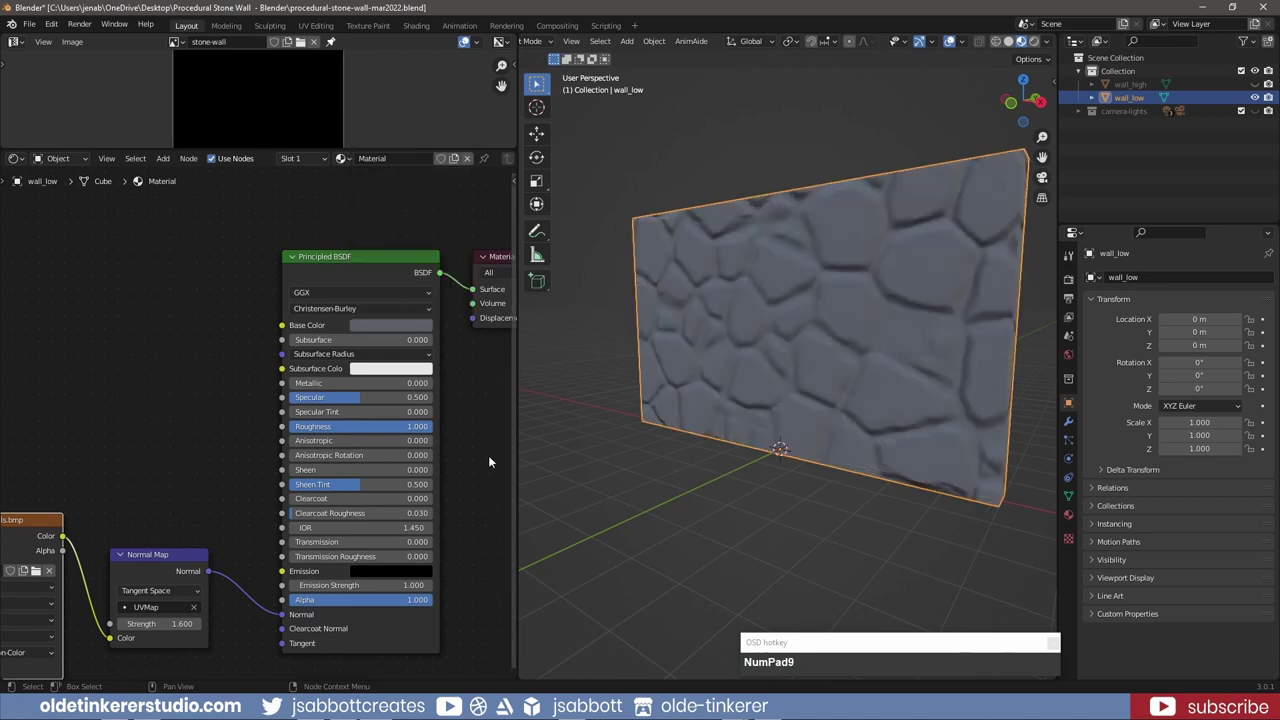
Route the occlusion image through Ambient Occlusion and a Mix Shader at factor 0.050 into the output
drag(124, 418, 228, 236)
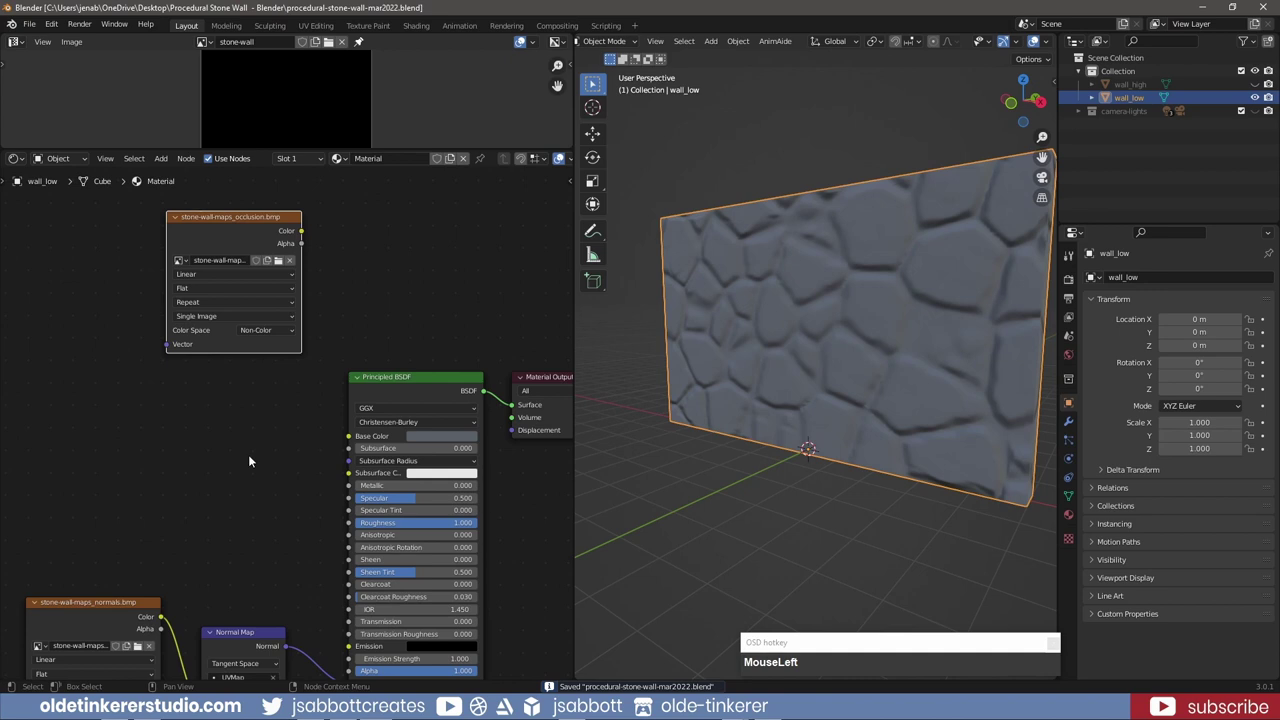
key(shift+a)
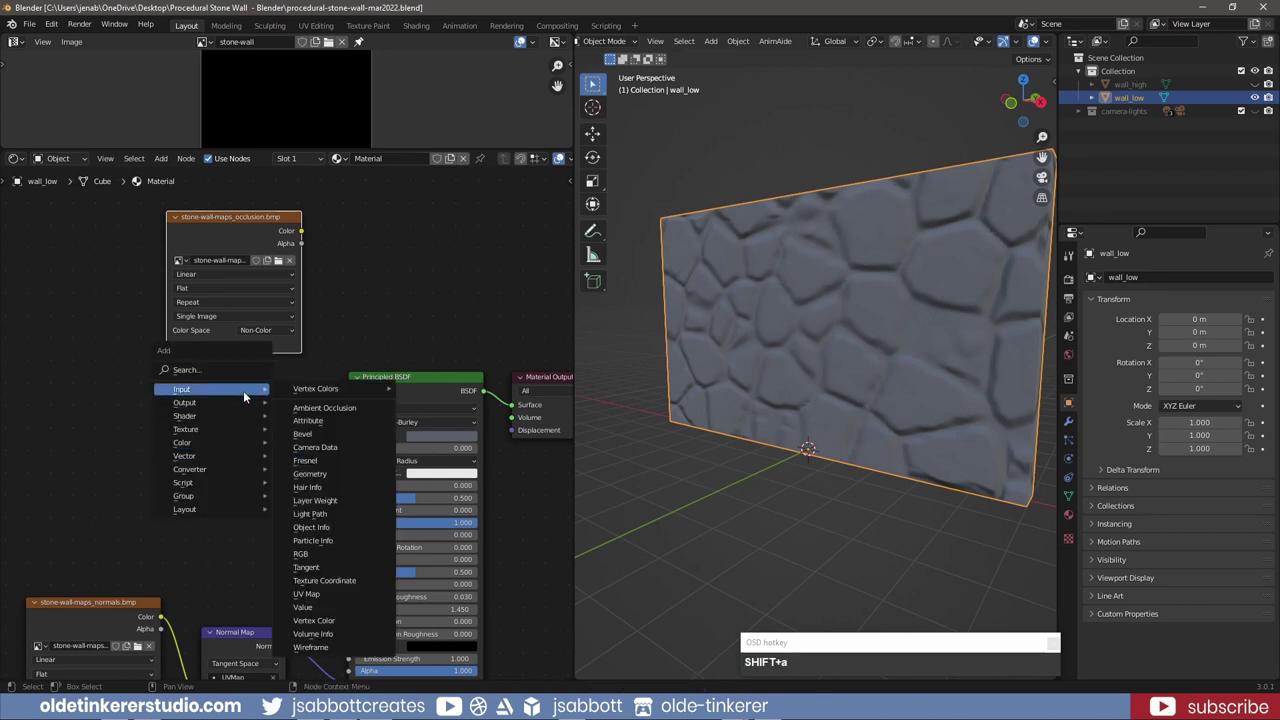
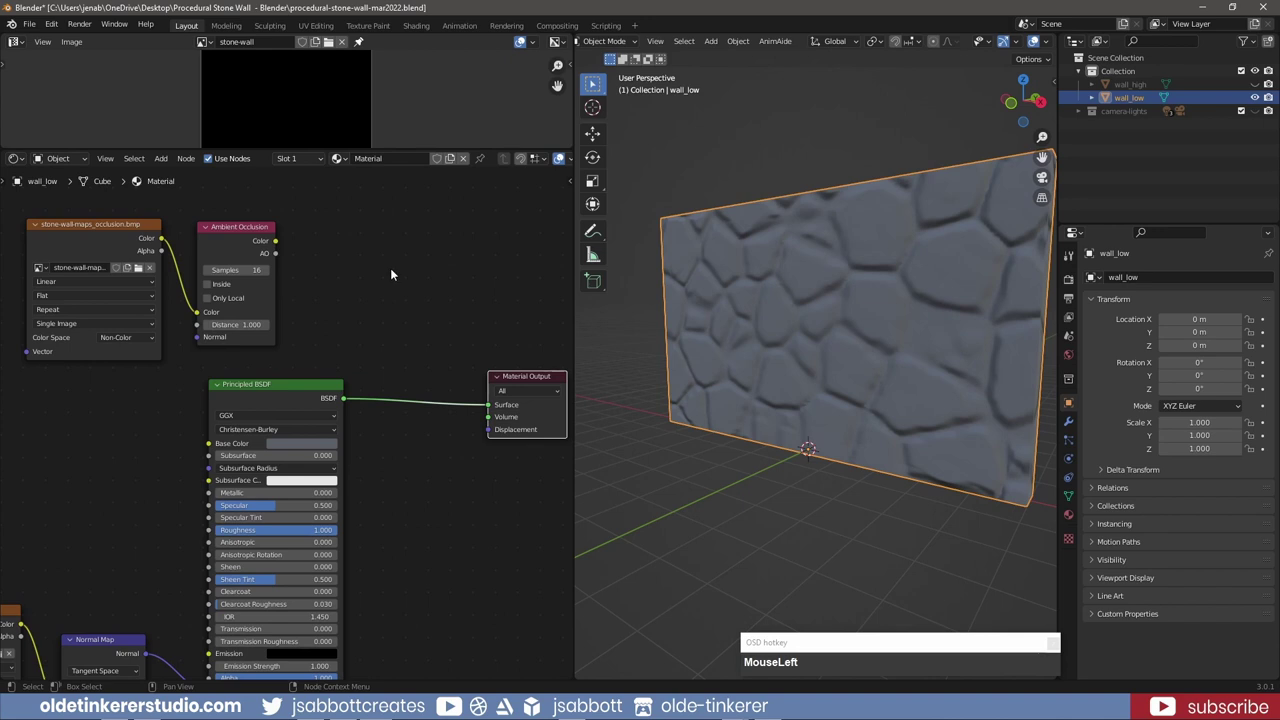
key(shift+a)
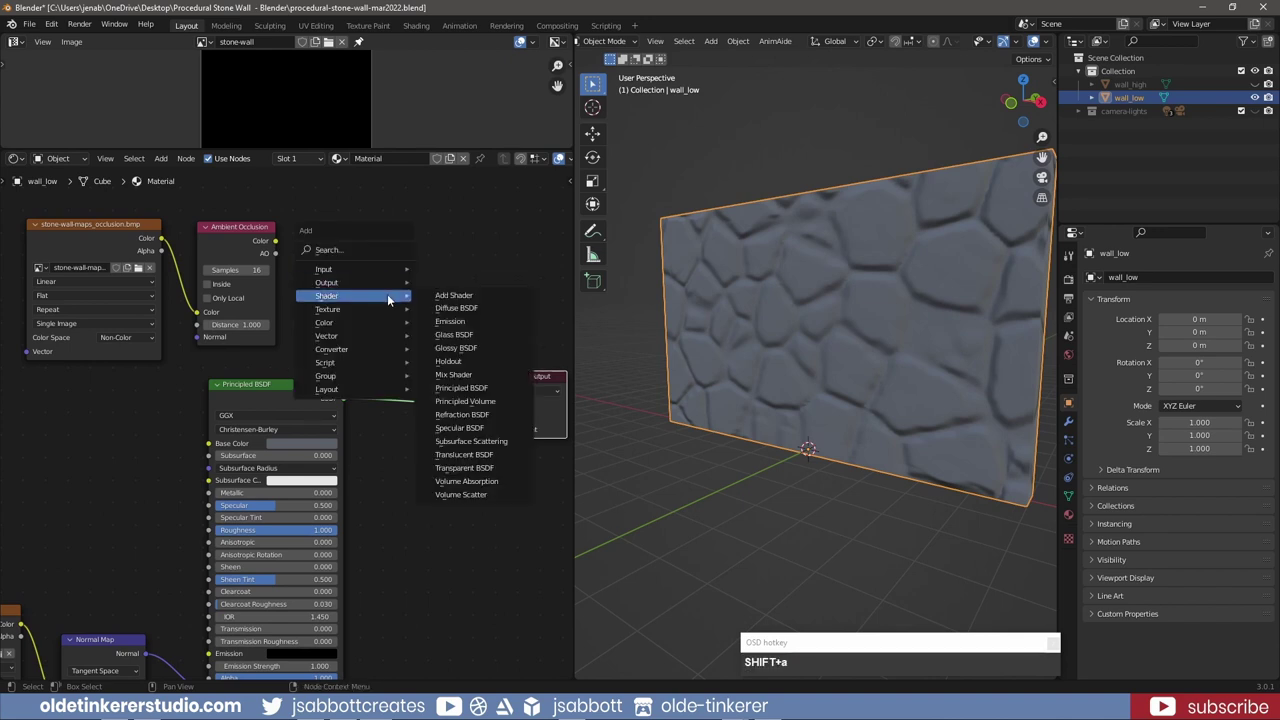
drag(464, 374, 682, 22)
scroll(down, 3)
click(680, 12)
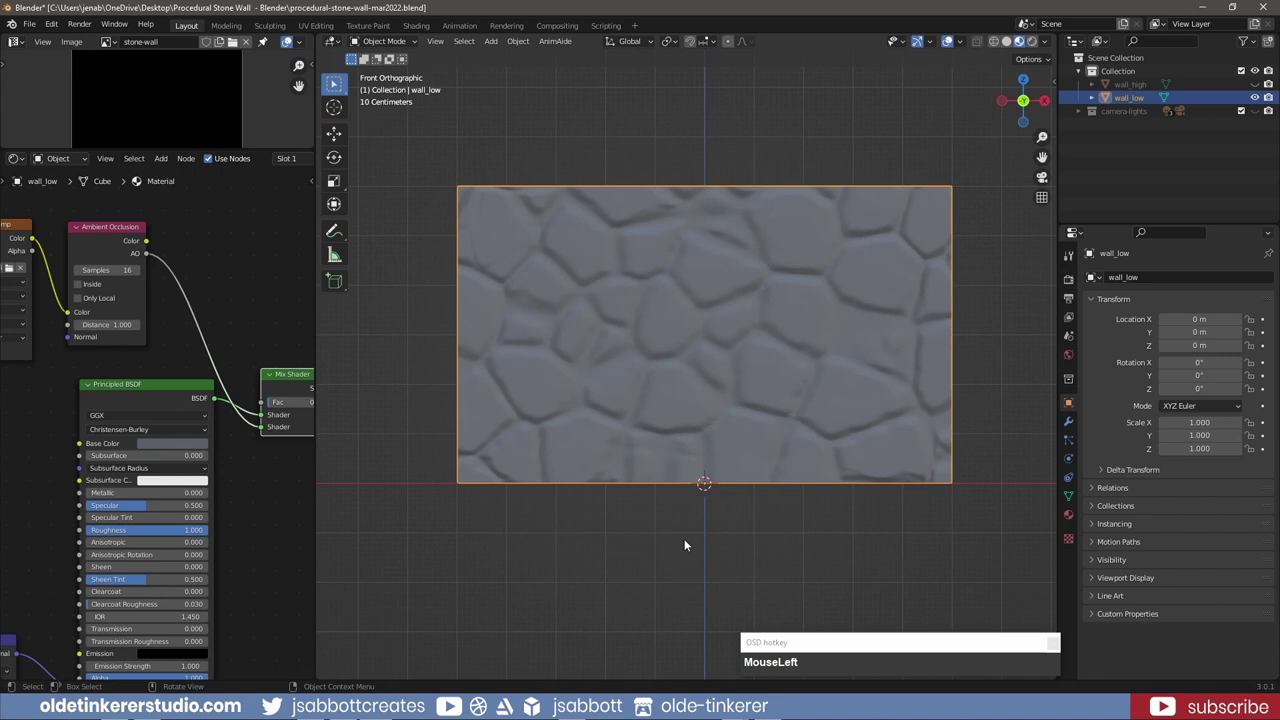
scroll(up, 3)
scroll(down, 3)
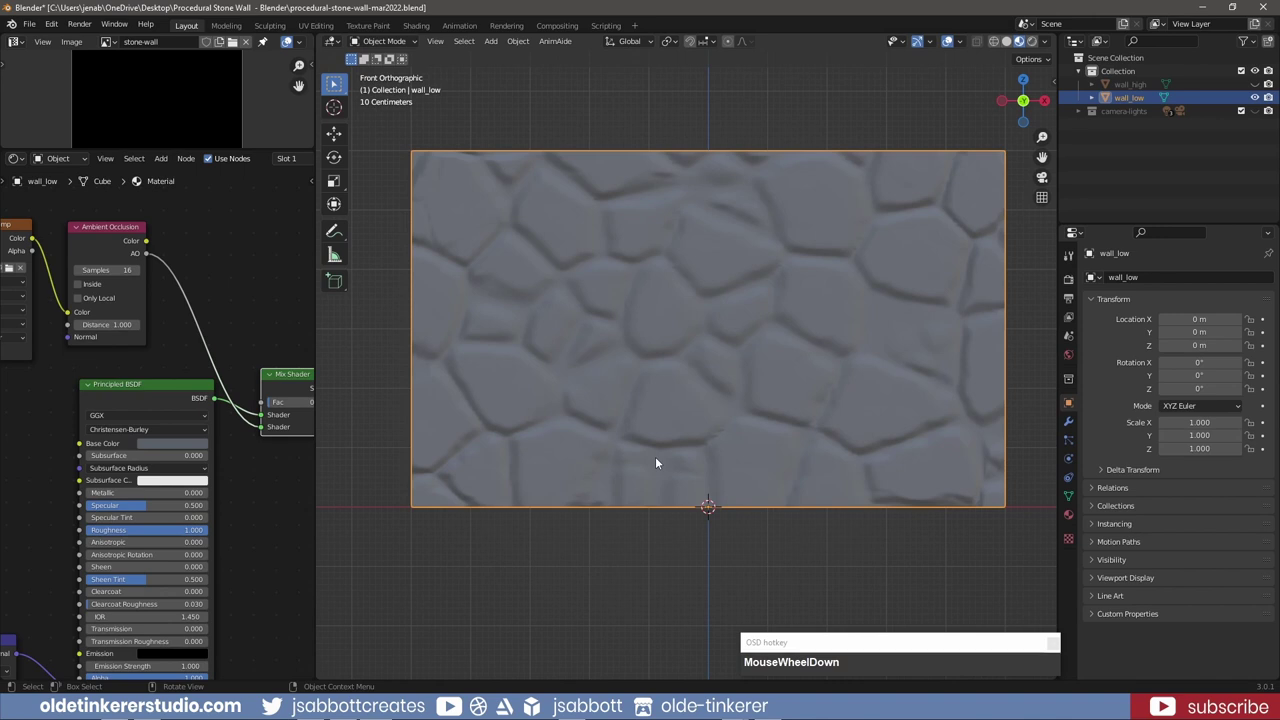
right_click(659, 462)
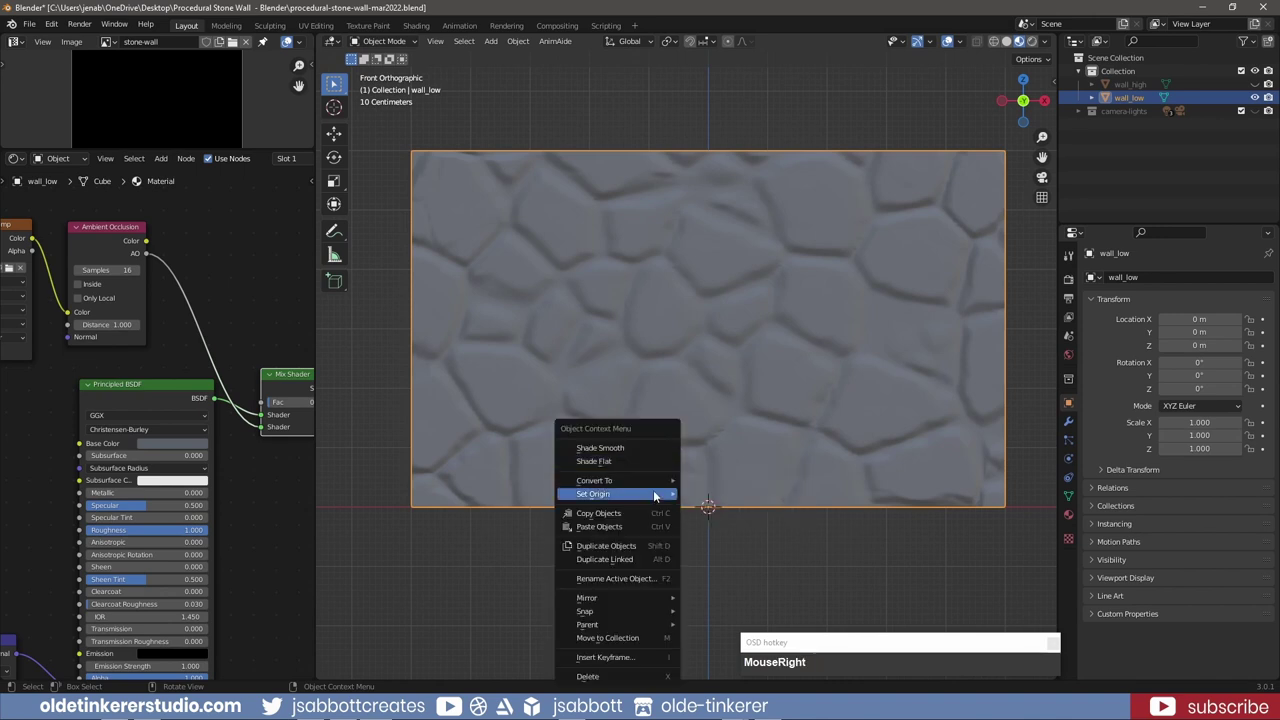
drag(772, 527, 863, 458)
scroll(down, 3)
drag(846, 334, 774, 363)
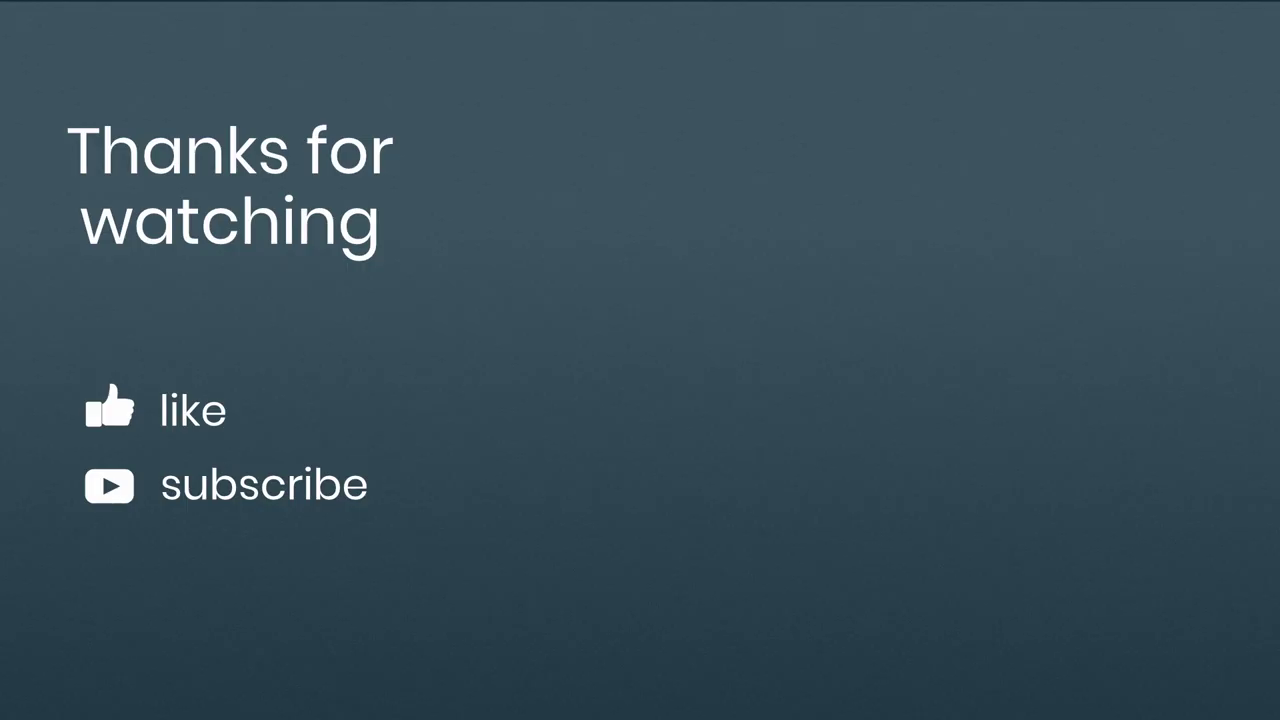